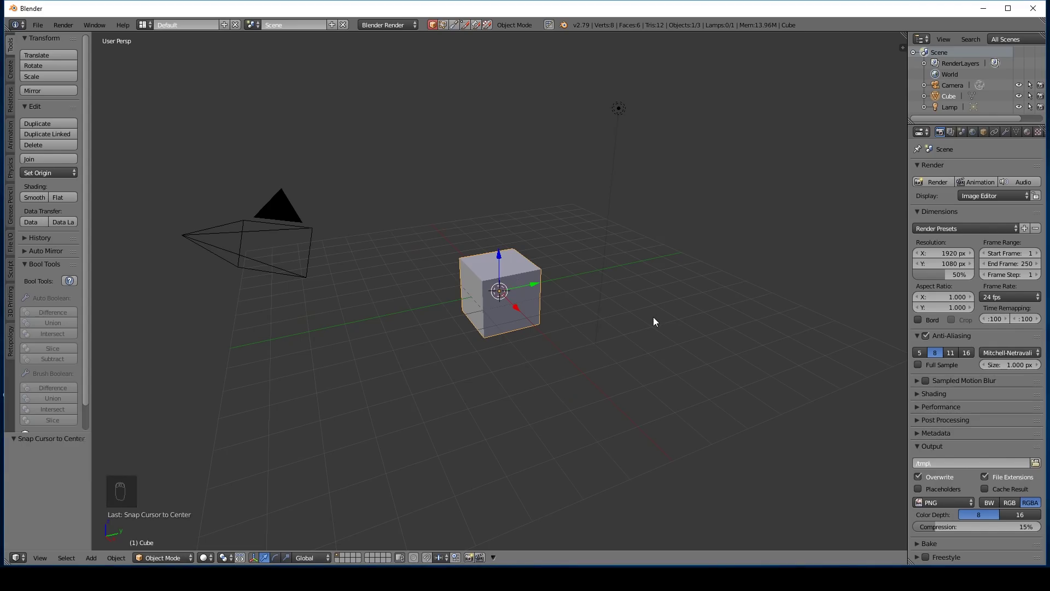
# - Apply a Subdivision Surface modifier (Ctrl+4) to round the cube into a sphere and check it in Edit Mode
pyautogui.press('ctrl+4')
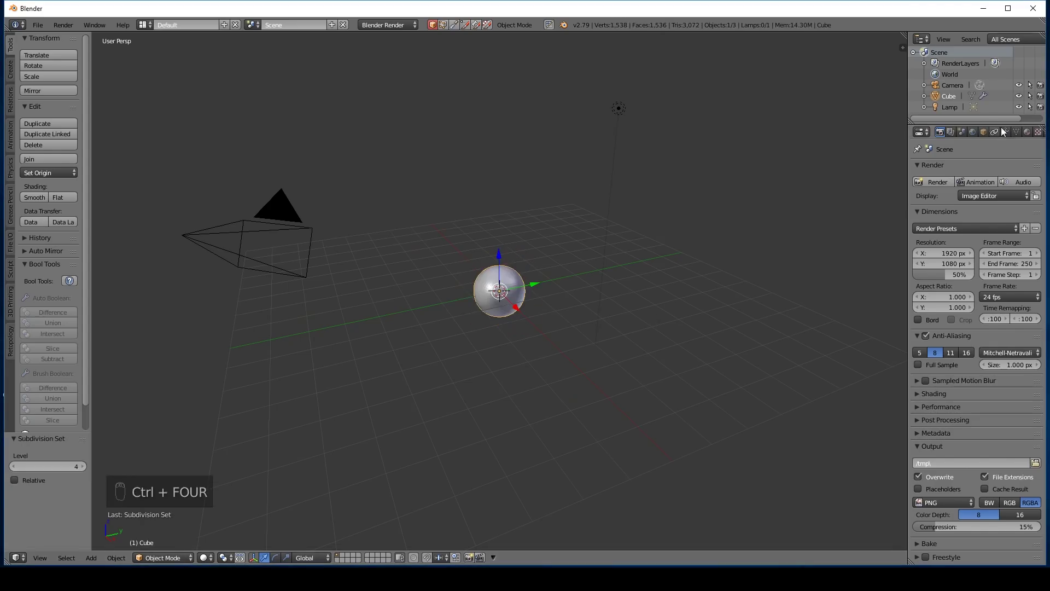
pyautogui.click(973, 246)
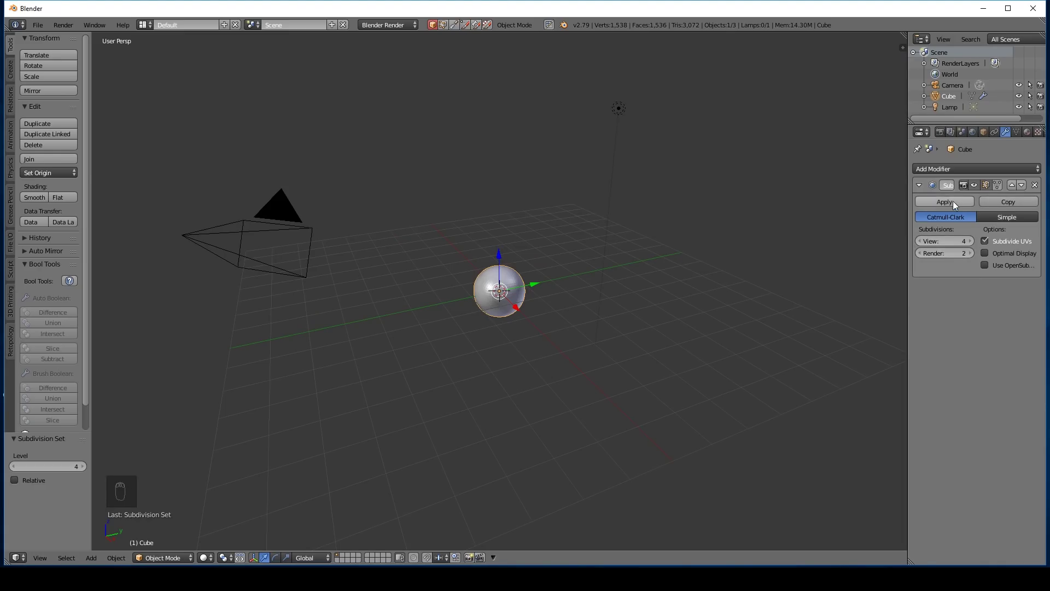
pyautogui.press('Tab')
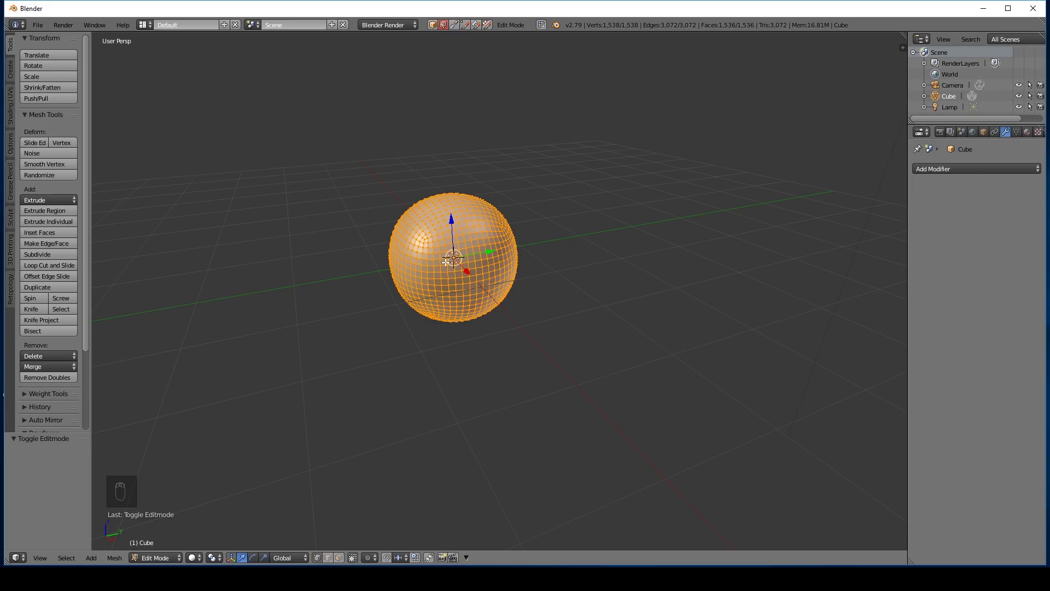
# - In Sculpt Mode, use an enlarged Grab brush to pull the sphere into a lumpy blob
pyautogui.press('Tab')
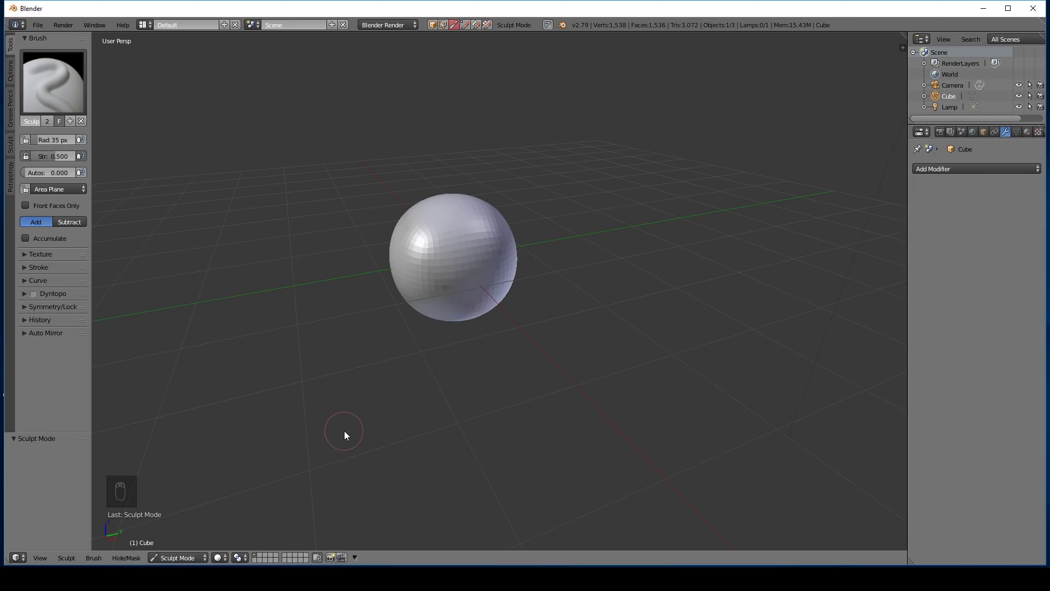
pyautogui.press('f')
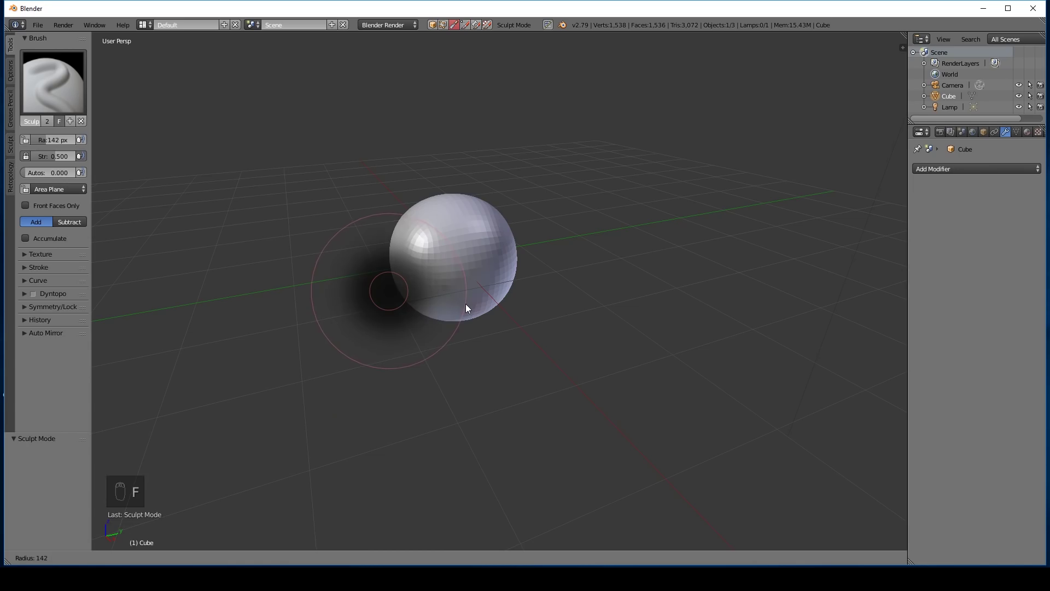
pyautogui.click(90, 172)
pyautogui.moveTo(48, 146); pyautogui.dragTo(462, 291)
pyautogui.moveTo(476, 274); pyautogui.dragTo(306, 358)
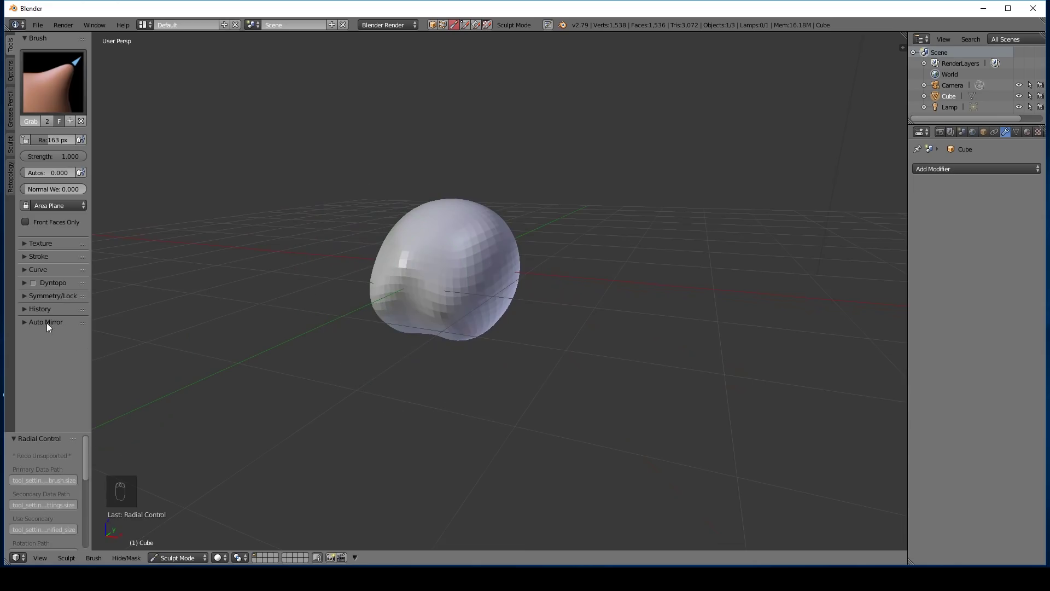
pyautogui.moveTo(27, 299); pyautogui.dragTo(34, 327)
# - With the symmetry settings shown, flatten and stretch the blob into a pebble silhouette
pyautogui.click(402, 342)
pyautogui.moveTo(374, 344); pyautogui.dragTo(391, 322)
pyautogui.moveTo(390, 321); pyautogui.dragTo(416, 285)
pyautogui.middleClick(417, 286)
pyautogui.moveTo(410, 282); pyautogui.dragTo(527, 302)
pyautogui.middleClick(527, 302)
pyautogui.moveTo(491, 256); pyautogui.dragTo(699, 250)
pyautogui.middleClick(699, 251)
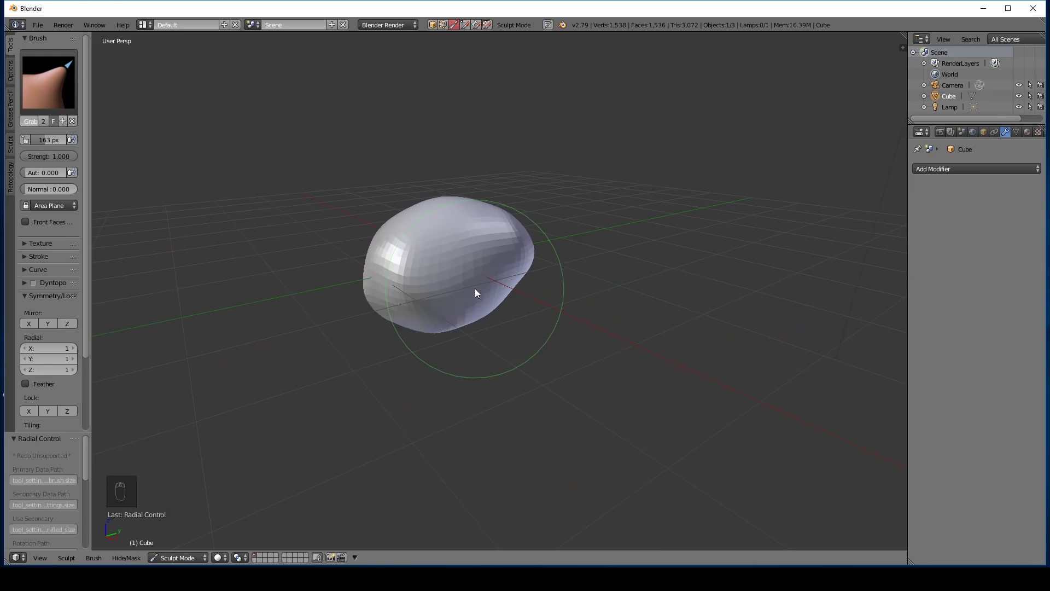
# - Add a Multiresolution modifier subdivided to five levels, checking the base mesh in Edit Mode
pyautogui.moveTo(960, 173); pyautogui.dragTo(848, 293)
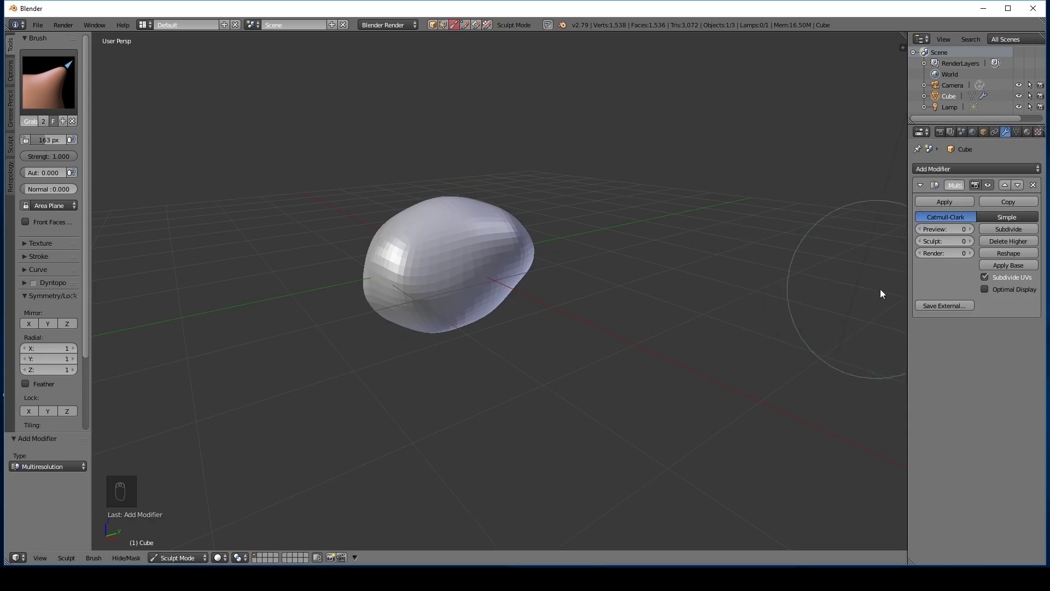
pyautogui.moveTo(1007, 234); pyautogui.dragTo(1017, 232)
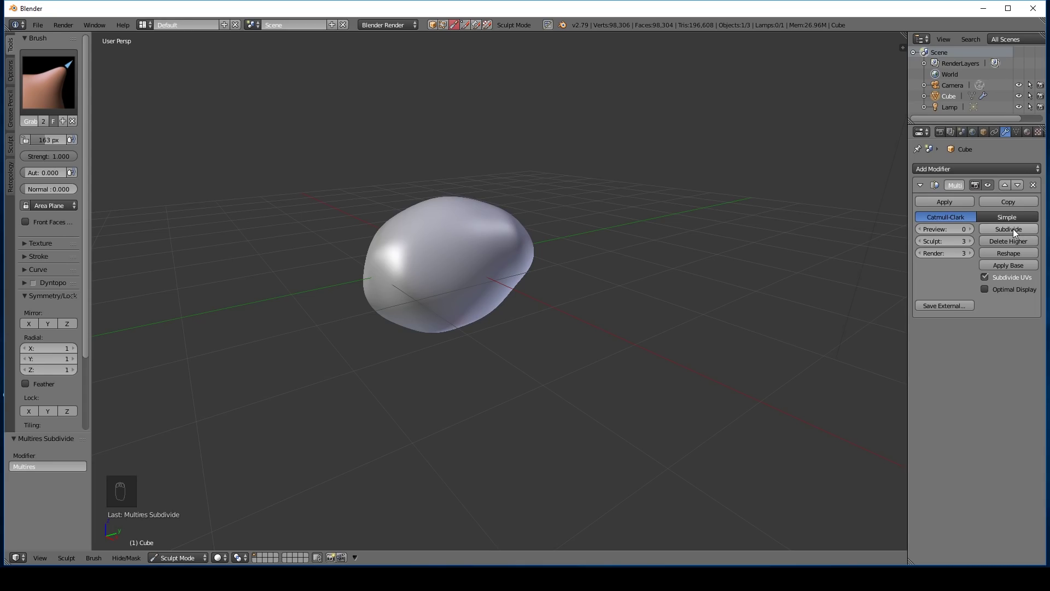
pyautogui.moveTo(1017, 232); pyautogui.dragTo(674, 22)
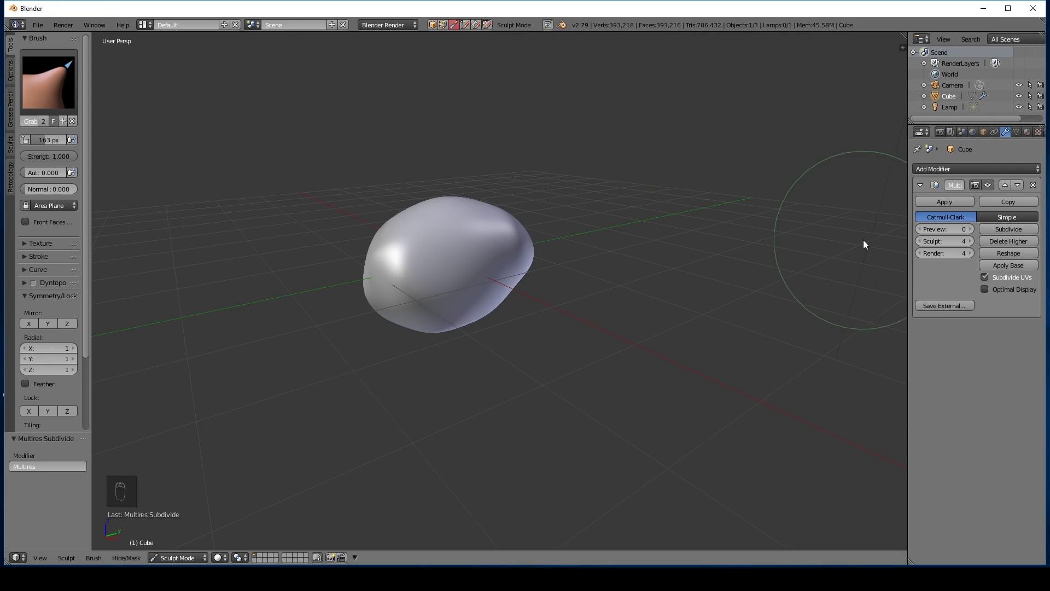
pyautogui.click(1000, 236)
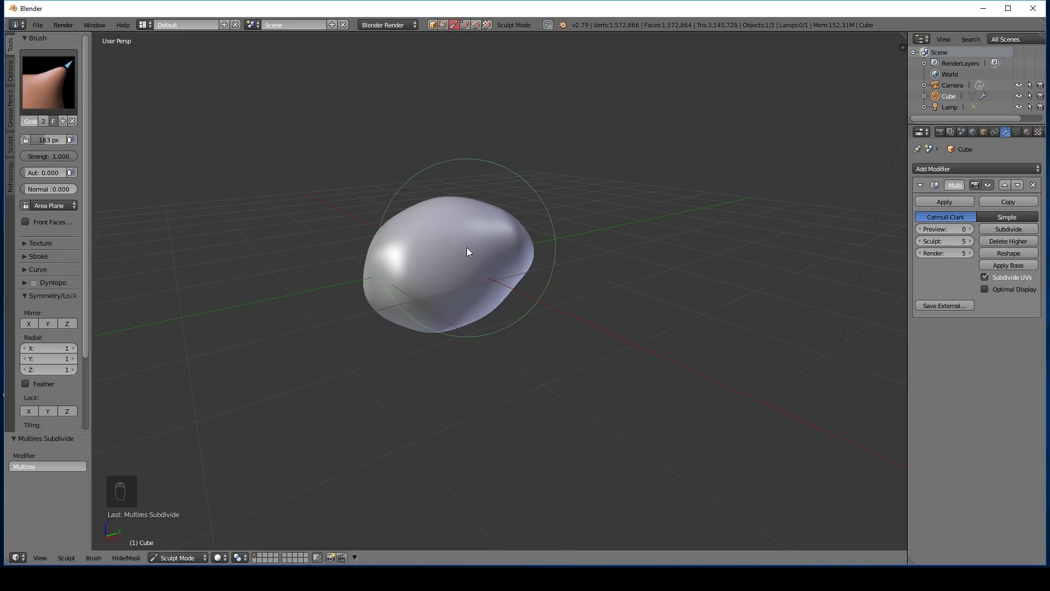
pyautogui.press('Tab')
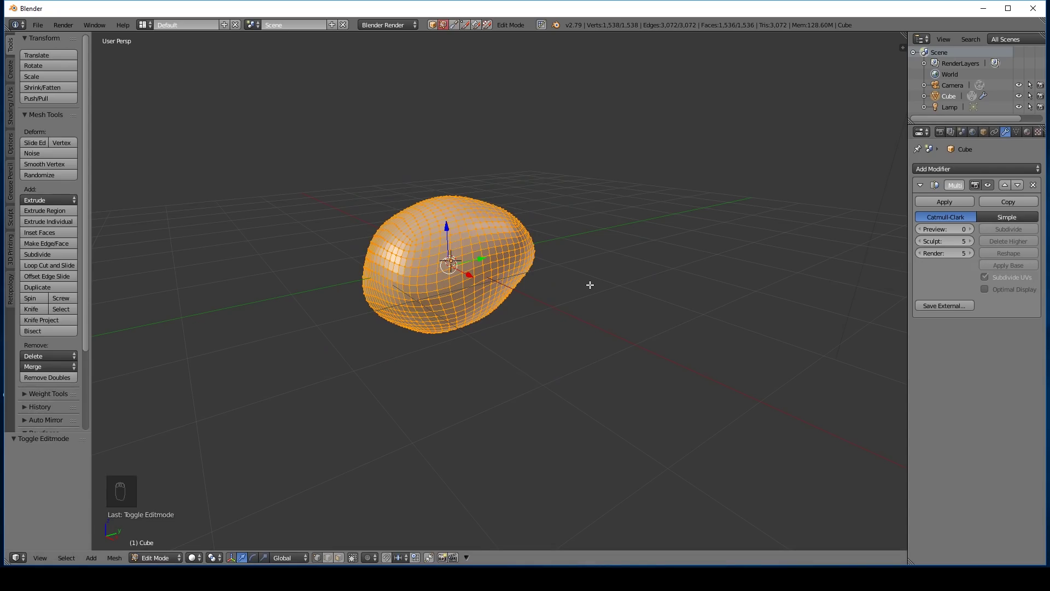
pyautogui.press('Tab')
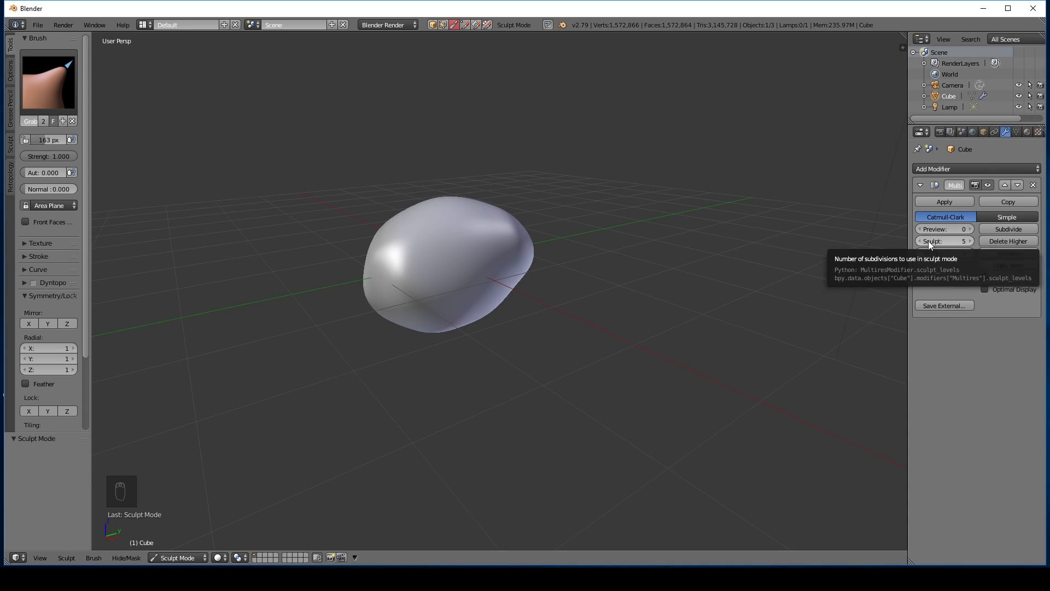
pyautogui.moveTo(924, 245); pyautogui.dragTo(962, 276)
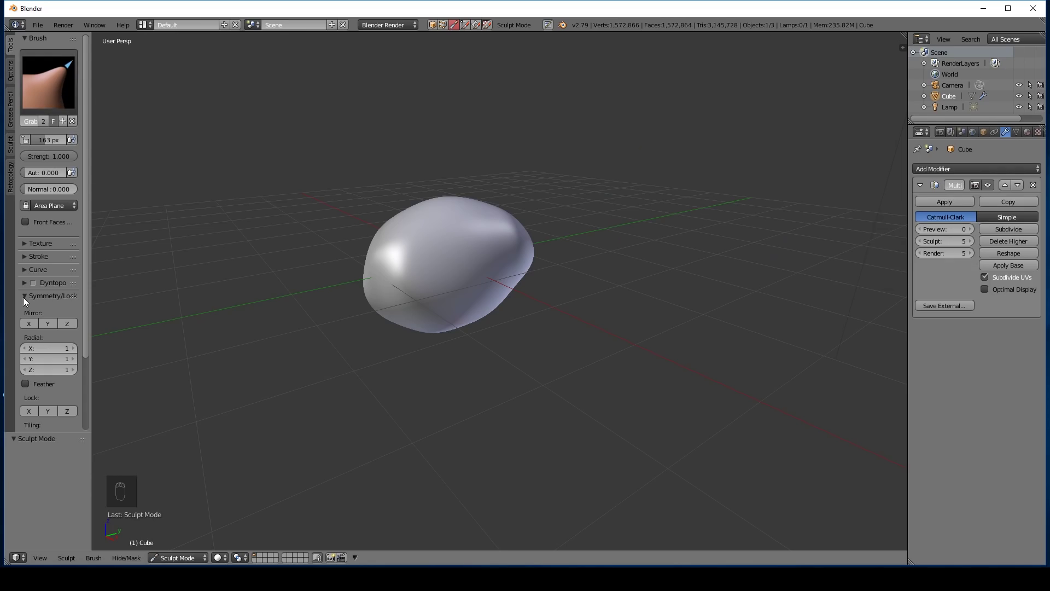
# - Switch to the standard Draw sculpt brush and give it a new texture
pyautogui.moveTo(26, 302); pyautogui.dragTo(312, 203)
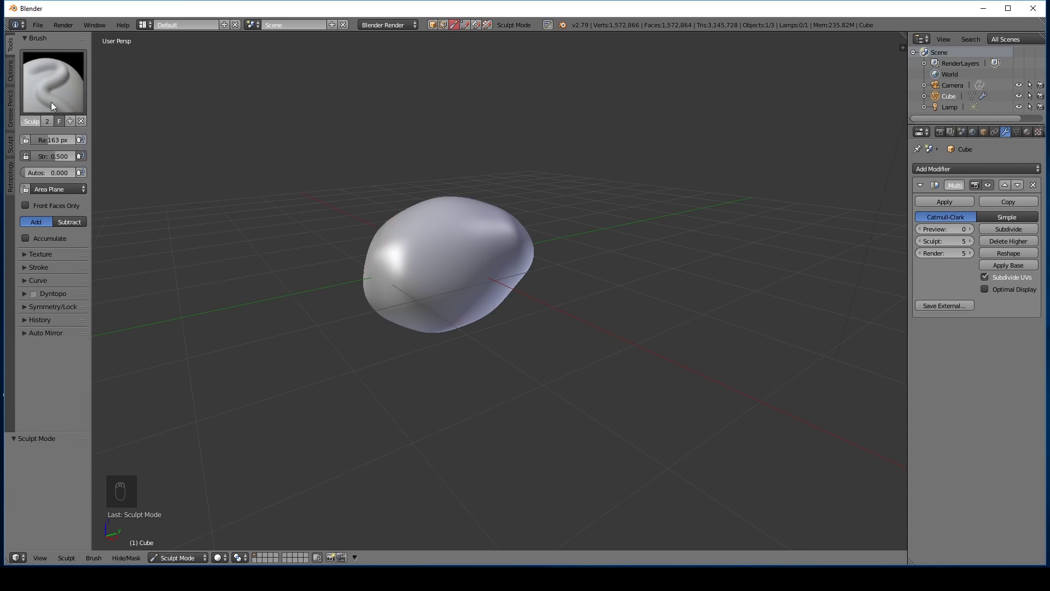
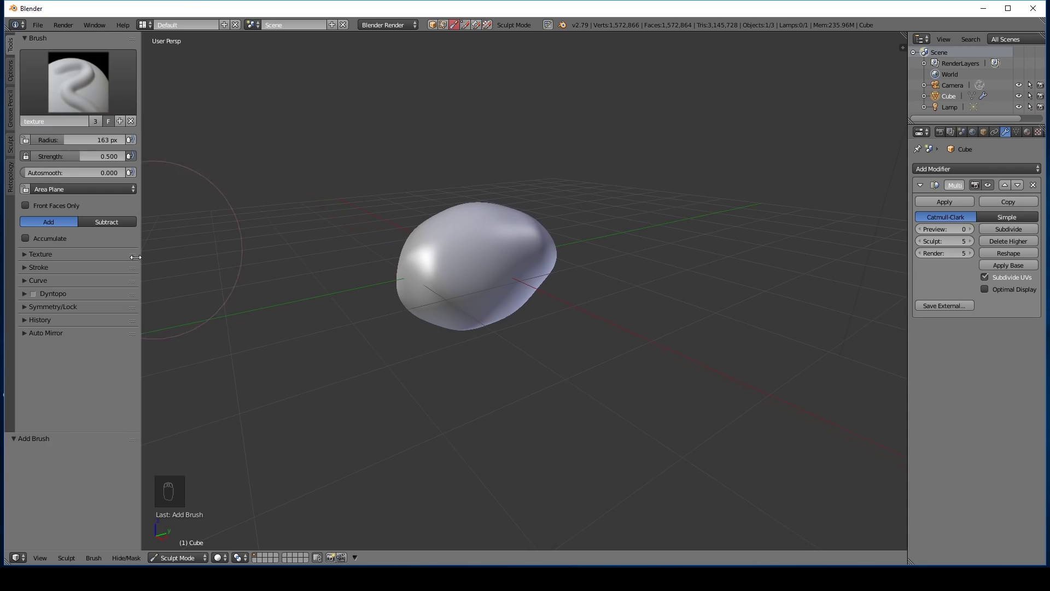
pyautogui.moveTo(28, 258); pyautogui.dragTo(78, 343)
pyautogui.click(77, 343)
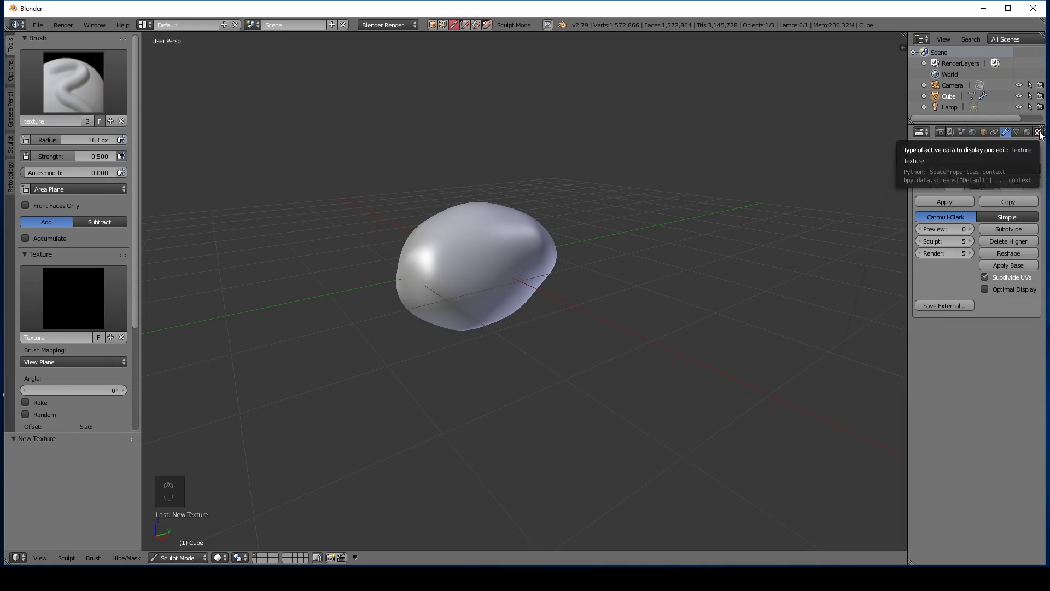
pyautogui.click(1043, 135)
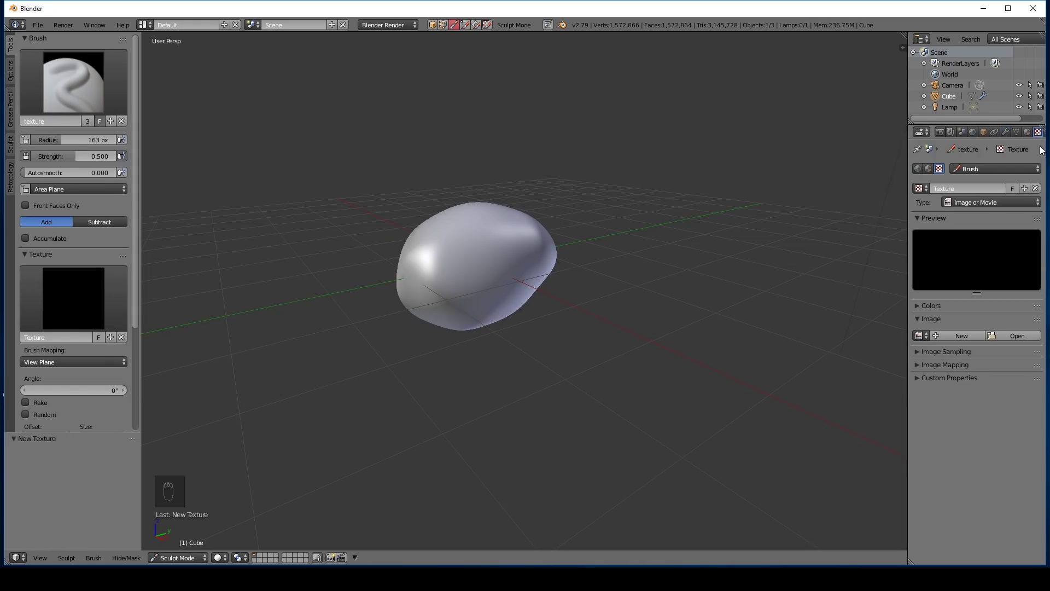
# - Select the brush texture in the Texture properties and rename it rock1
pyautogui.moveTo(1012, 170); pyautogui.dragTo(1008, 144)
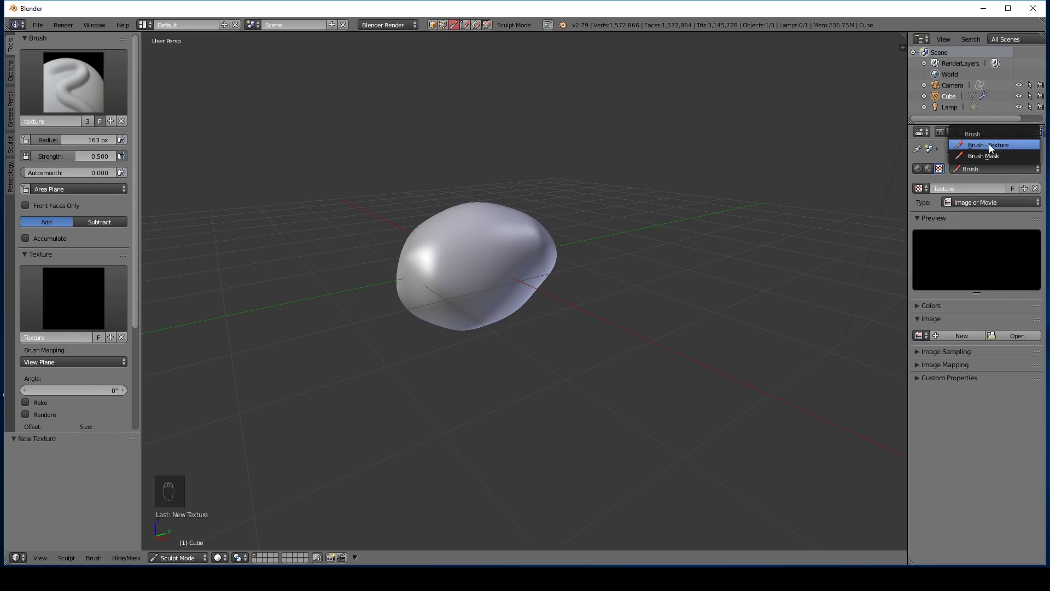
pyautogui.moveTo(982, 156); pyautogui.dragTo(1002, 148)
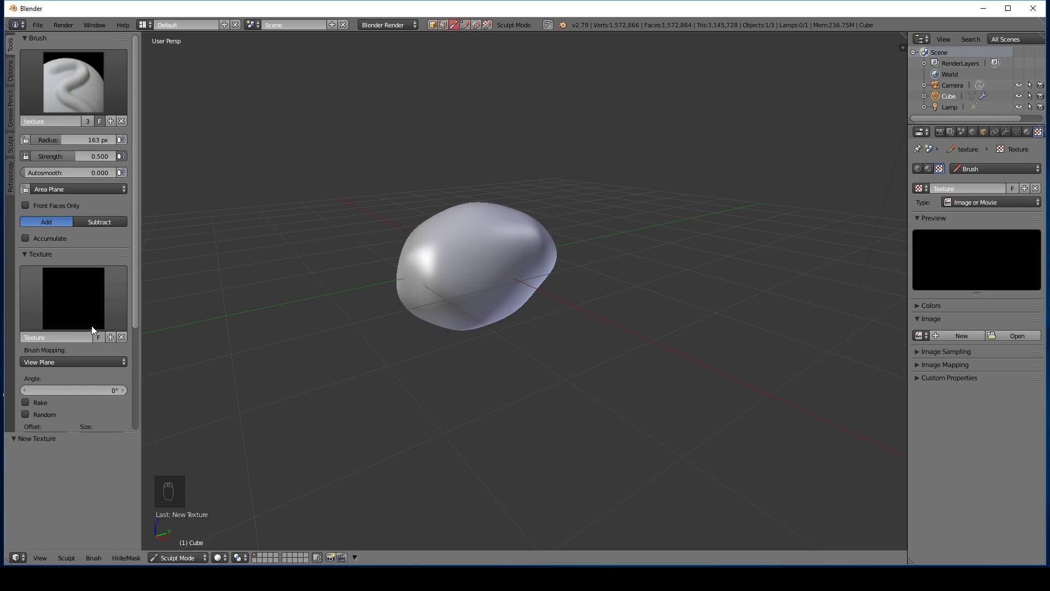
pyautogui.click(52, 341)
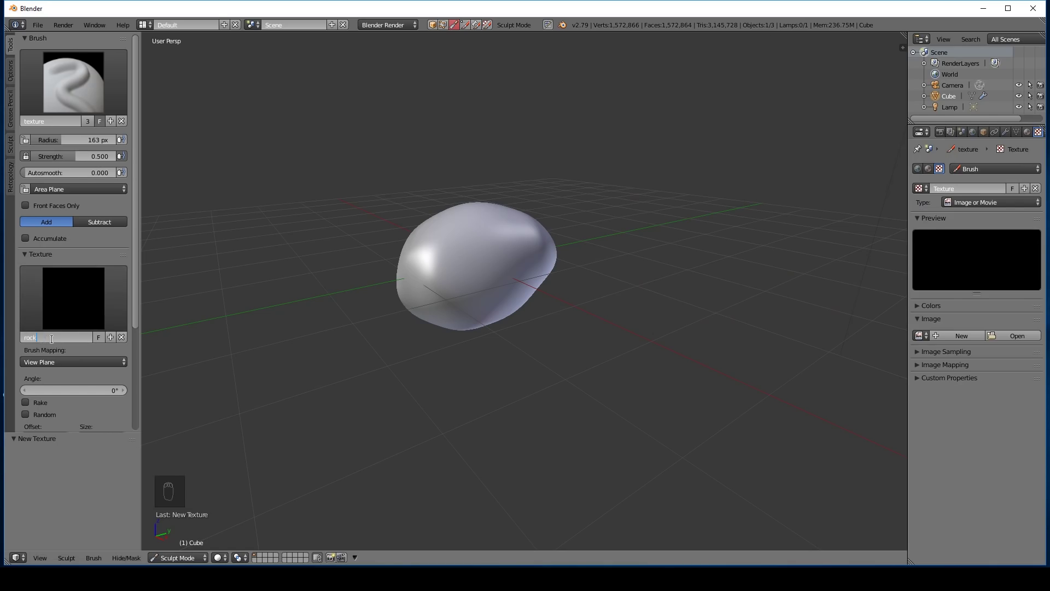
pyautogui.moveTo(983, 175); pyautogui.dragTo(1004, 250)
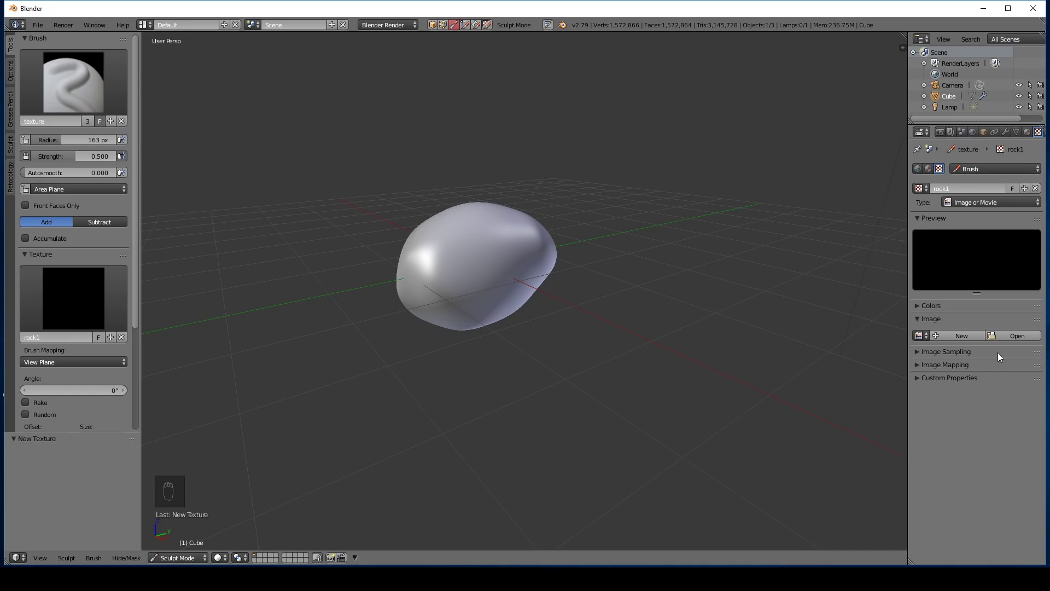
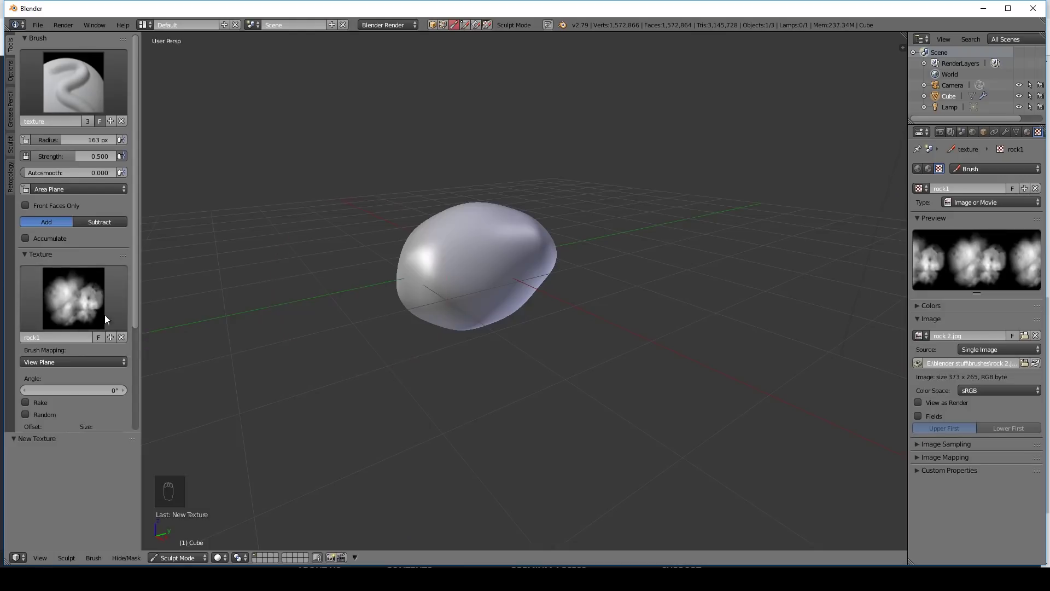
# - Undo a test stroke and set the brush Stroke Method to Anchored
pyautogui.moveTo(449, 293); pyautogui.dragTo(465, 262)
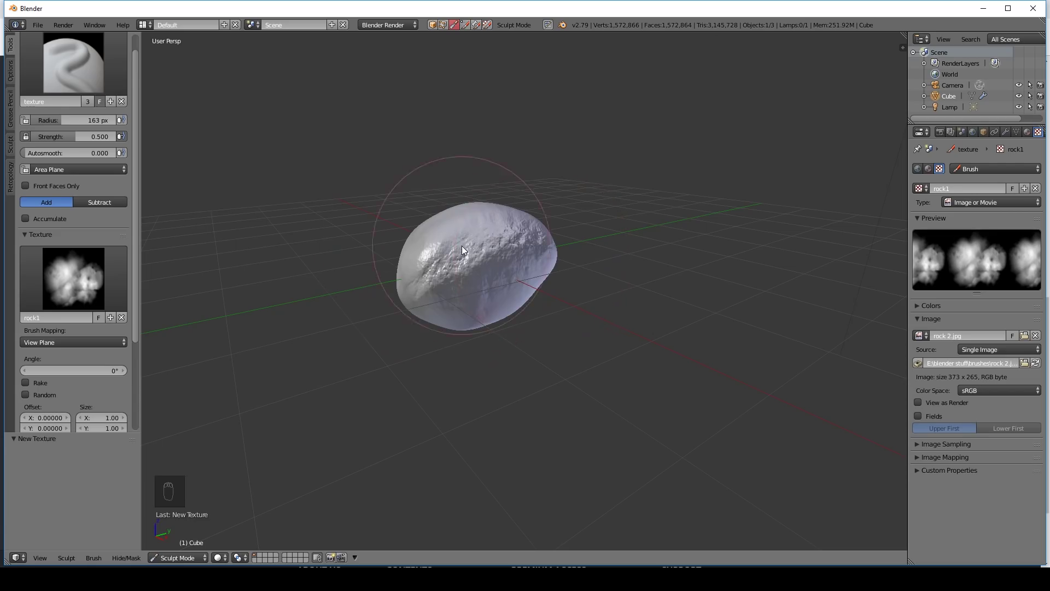
pyautogui.press('ctrl+z')
pyautogui.moveTo(142, 248); pyautogui.dragTo(149, 361)
pyautogui.moveTo(25, 364); pyautogui.dragTo(47, 391)
pyautogui.moveTo(47, 391); pyautogui.dragTo(56, 360)
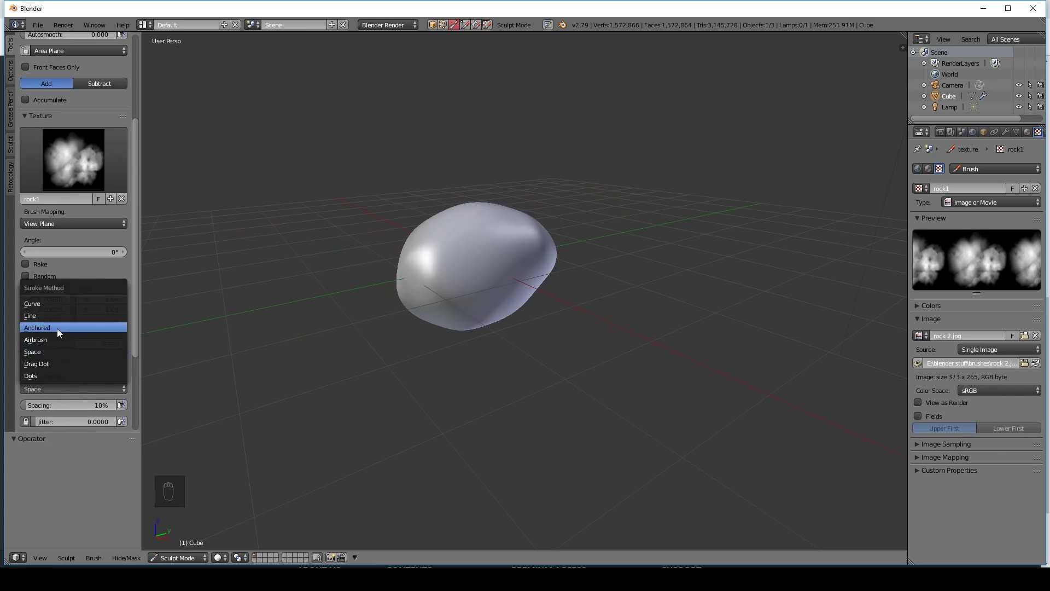
pyautogui.moveTo(446, 284); pyautogui.dragTo(526, 331)
# - Stamp several craggy rock patches across the pebble's surface
pyautogui.moveTo(518, 324); pyautogui.dragTo(498, 279)
pyautogui.moveTo(498, 279); pyautogui.dragTo(532, 326)
pyautogui.middleClick(531, 326)
pyautogui.moveTo(478, 275); pyautogui.dragTo(521, 303)
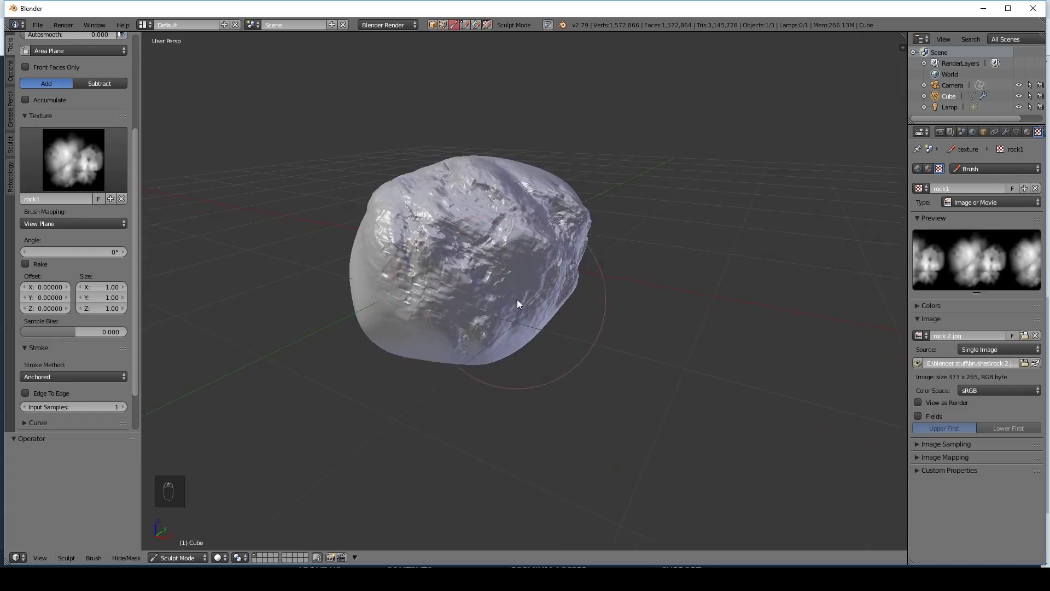
pyautogui.moveTo(552, 317); pyautogui.dragTo(538, 281)
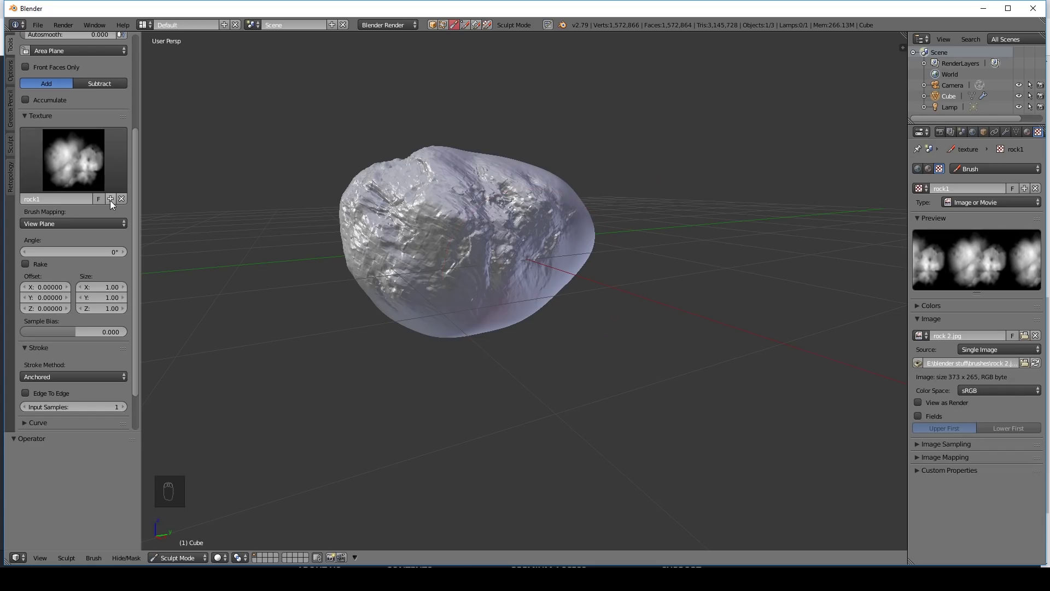
# - Add rock 4.jpg crack and bump detail to another side of the pebble at weaker strength
pyautogui.click(1046, 132)
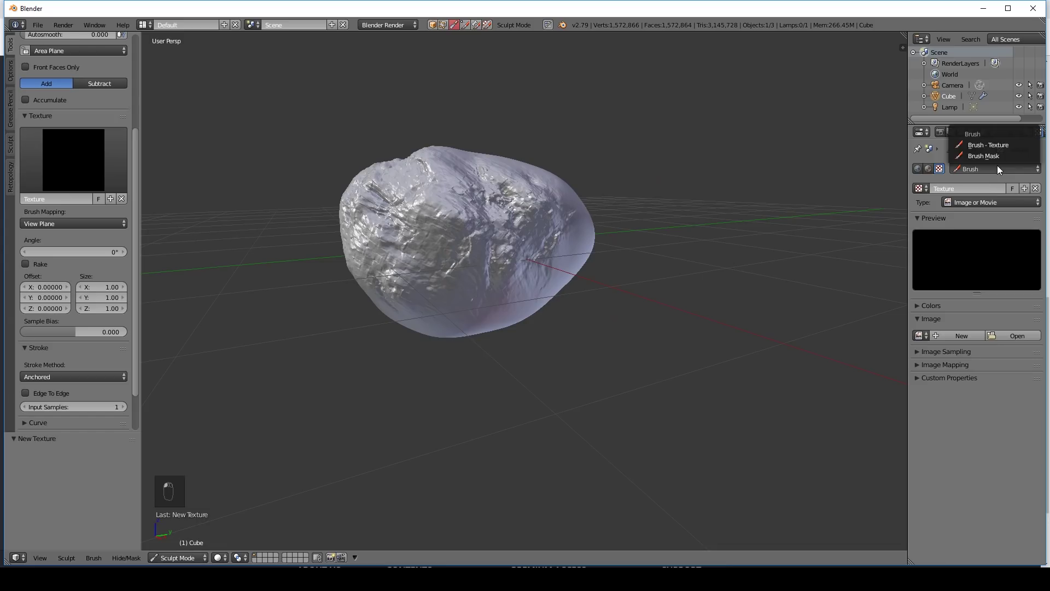
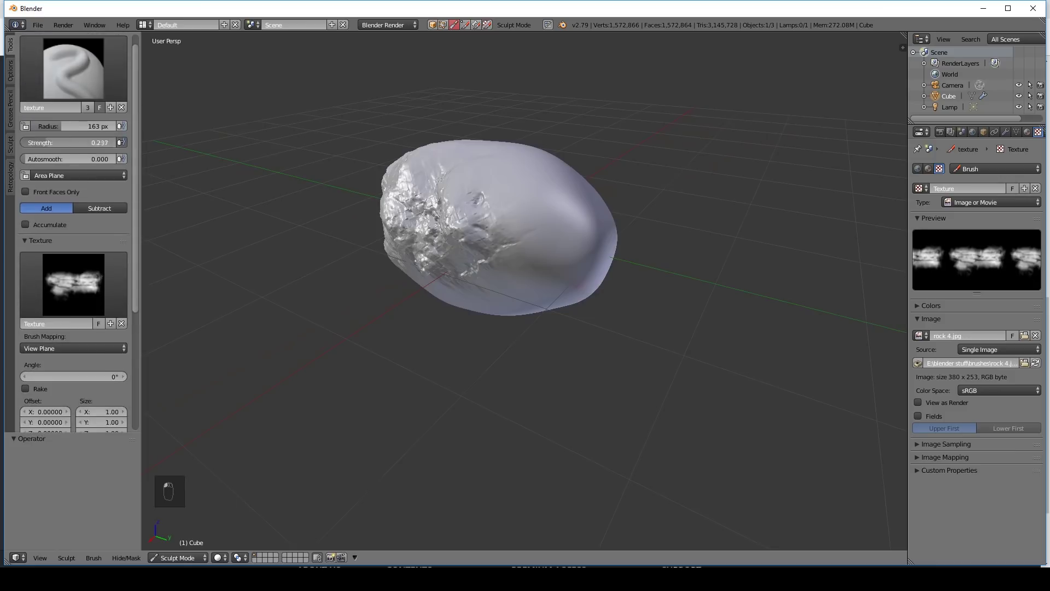
pyautogui.click(440, 229)
pyautogui.middleClick(570, 303)
pyautogui.click(547, 324)
pyautogui.middleClick(565, 332)
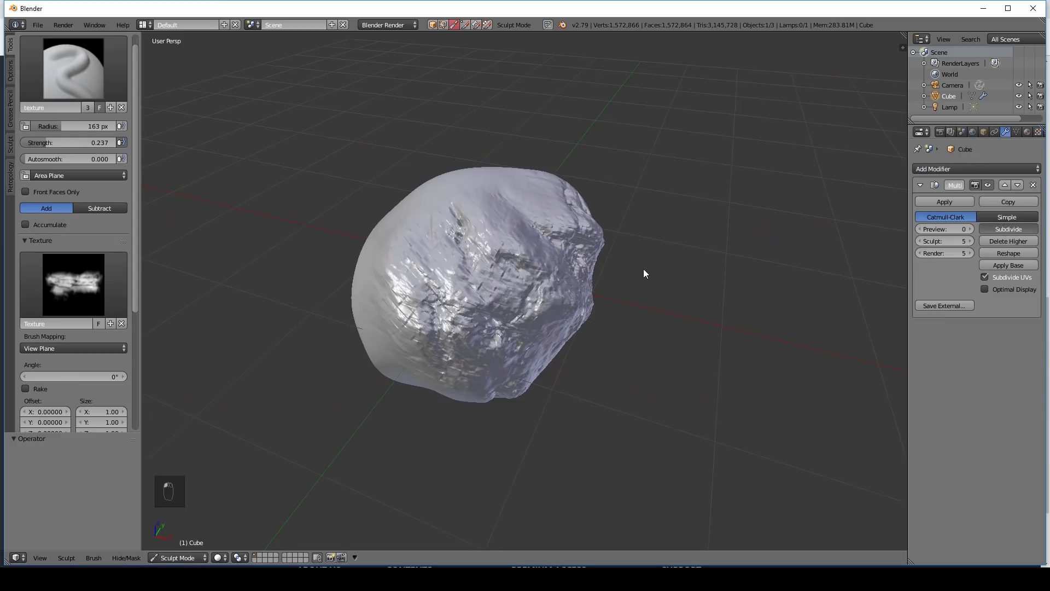
# - Subdivide the Multires rock one more sculpt level and sculpt craggy detail onto it
pyautogui.middleClick(454, 285)
pyautogui.click(558, 408)
pyautogui.middleClick(532, 433)
pyautogui.middleClick(547, 270)
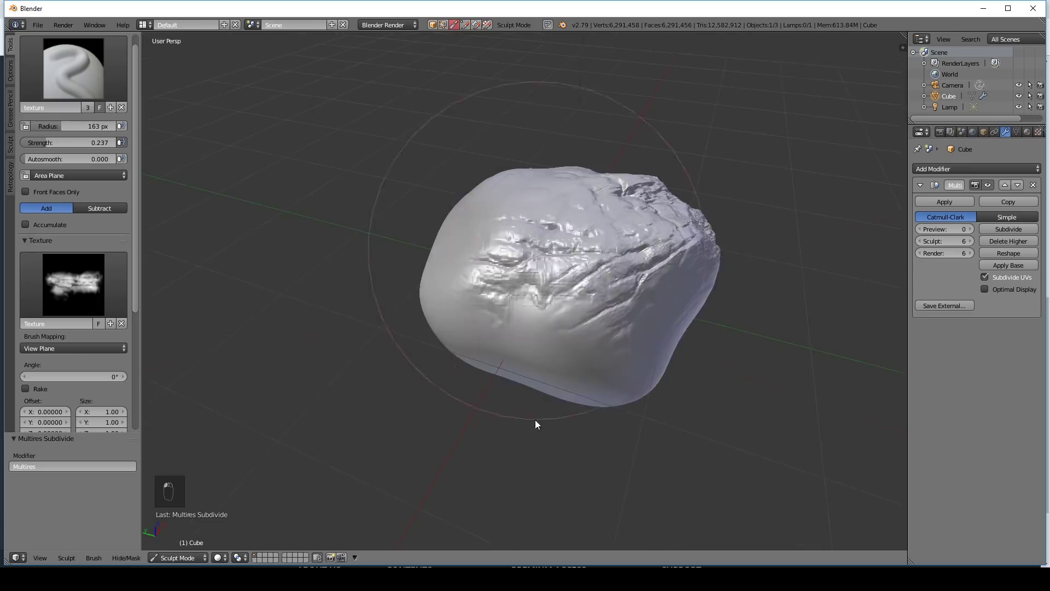
pyautogui.moveTo(596, 419); pyautogui.dragTo(531, 454)
pyautogui.click(531, 454)
# - Add more surface detail, then start a new brush texture and browse for its image file
pyautogui.middleClick(609, 382)
pyautogui.click(510, 366)
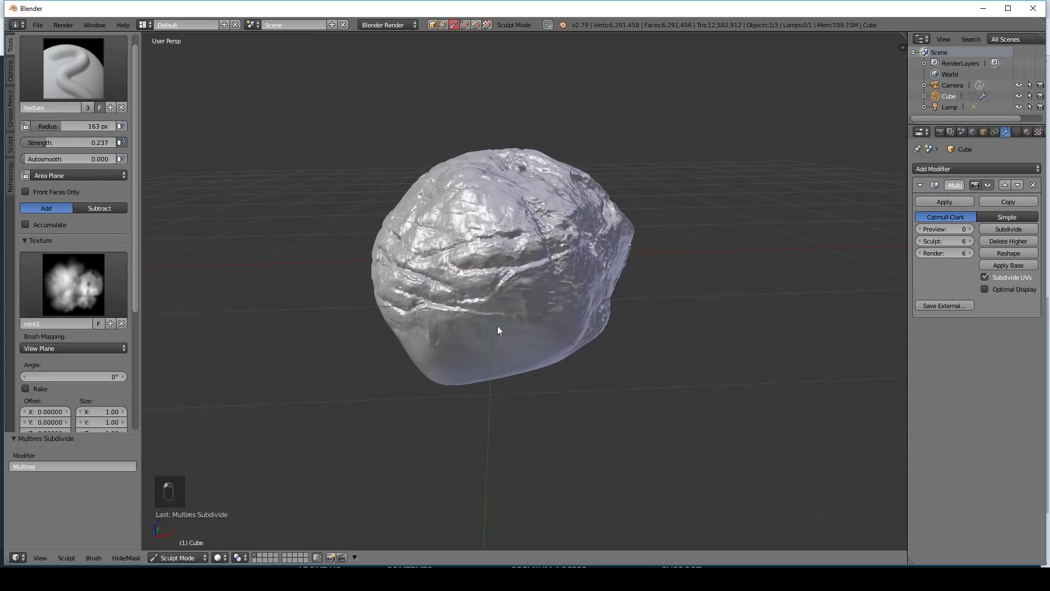
pyautogui.click(517, 342)
pyautogui.middleClick(549, 315)
pyautogui.moveTo(604, 407); pyautogui.dragTo(596, 297)
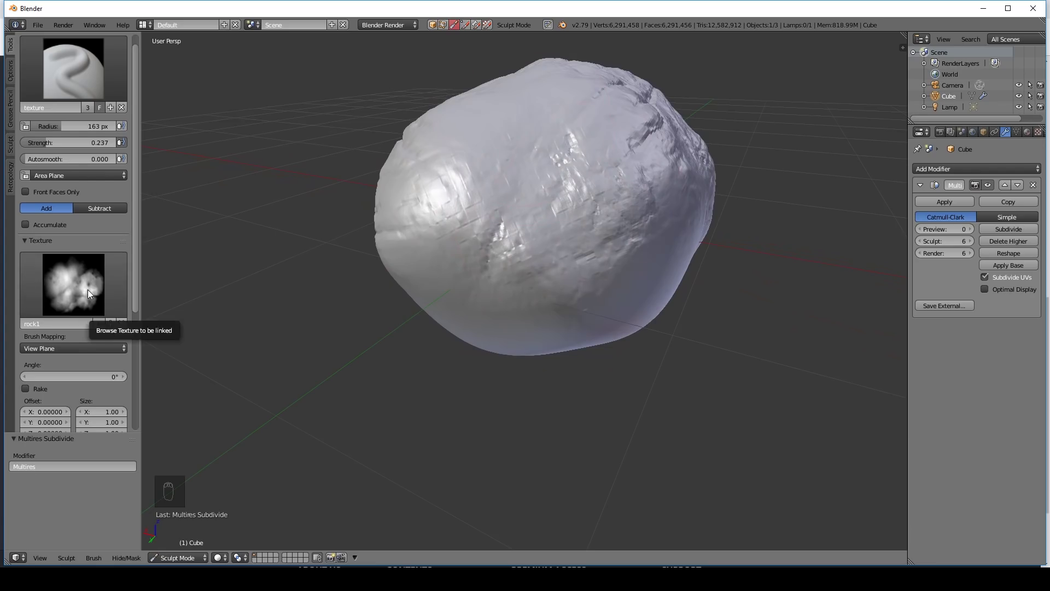
pyautogui.moveTo(124, 329); pyautogui.dragTo(1039, 138)
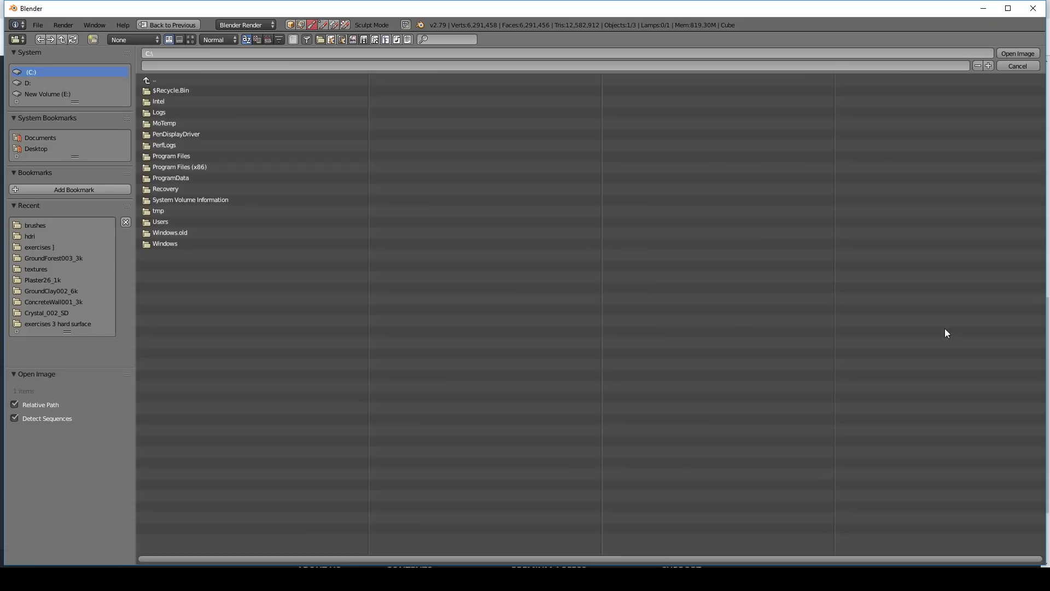
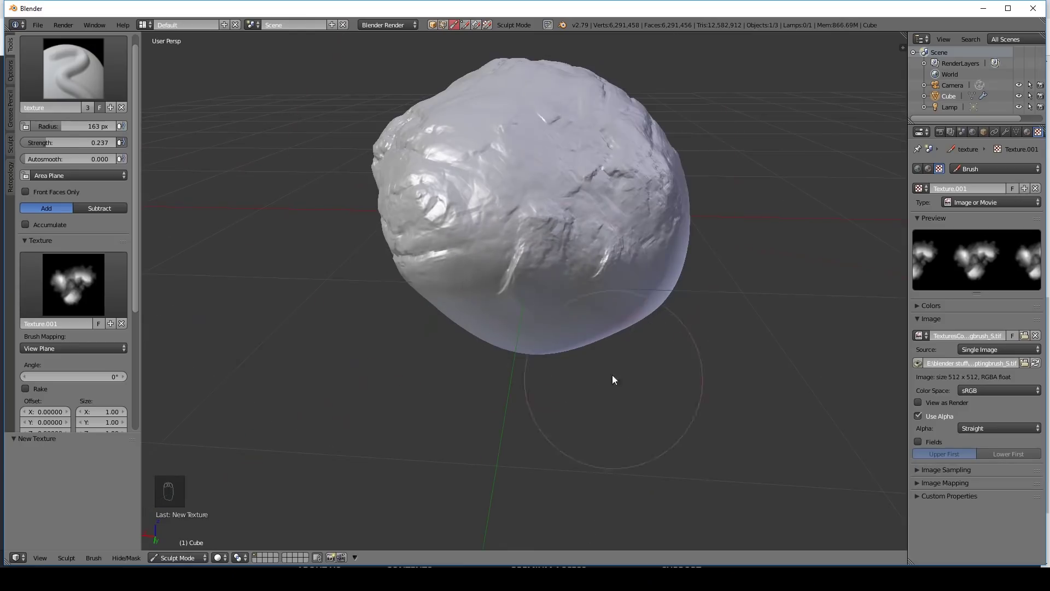
# - Sculpt craggy detail across one side of the rock with the loaded brush texture
pyautogui.moveTo(581, 180); pyautogui.dragTo(414, 199)
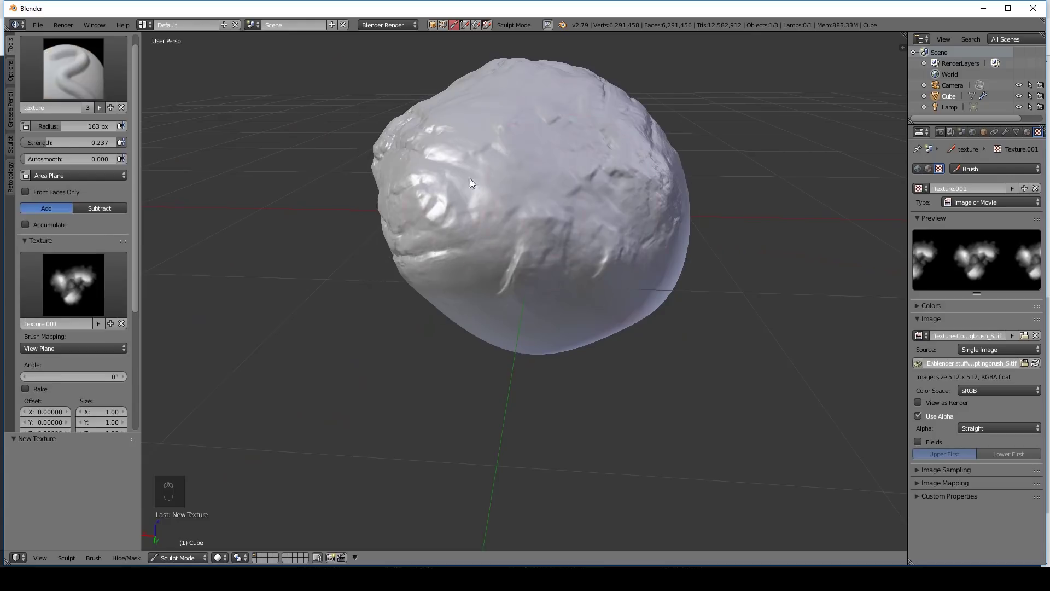
pyautogui.moveTo(520, 205); pyautogui.dragTo(682, 259)
pyautogui.moveTo(682, 259); pyautogui.dragTo(555, 355)
pyautogui.moveTo(462, 249); pyautogui.dragTo(568, 283)
pyautogui.middleClick(568, 282)
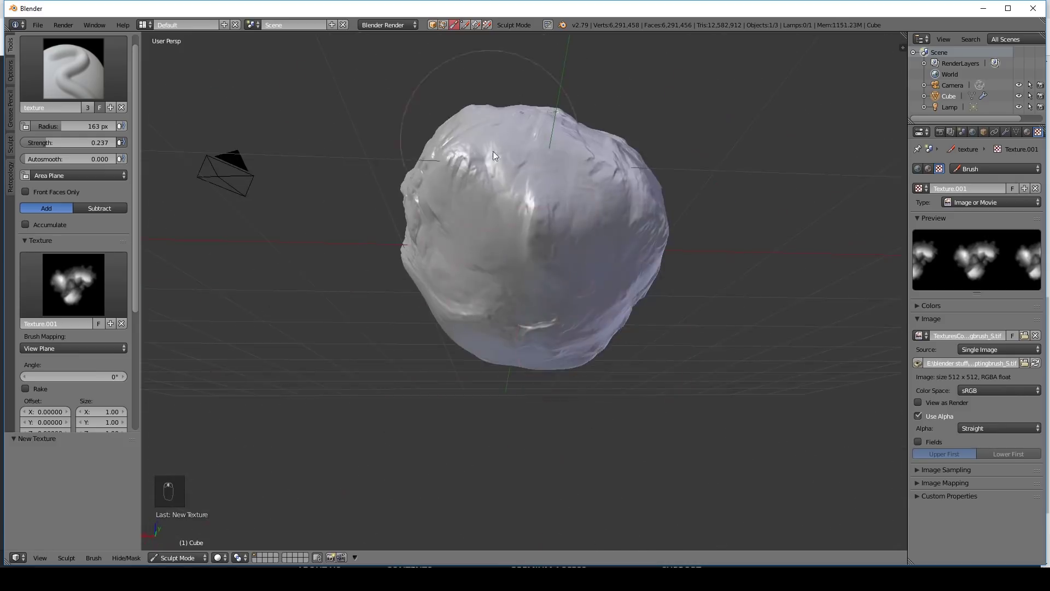
pyautogui.moveTo(523, 240); pyautogui.dragTo(541, 239)
pyautogui.moveTo(541, 238); pyautogui.dragTo(450, 301)
pyautogui.moveTo(503, 281); pyautogui.dragTo(527, 323)
pyautogui.middleClick(508, 322)
# - Continue roughening other faces of the rock with long textured strokes
pyautogui.click(547, 261)
pyautogui.click(92, 293)
pyautogui.middleClick(476, 367)
pyautogui.click(621, 343)
pyautogui.moveTo(612, 332); pyautogui.dragTo(343, 149)
pyautogui.moveTo(343, 149); pyautogui.dragTo(395, 207)
pyautogui.moveTo(373, 216); pyautogui.dragTo(104, 239)
pyautogui.click(317, 226)
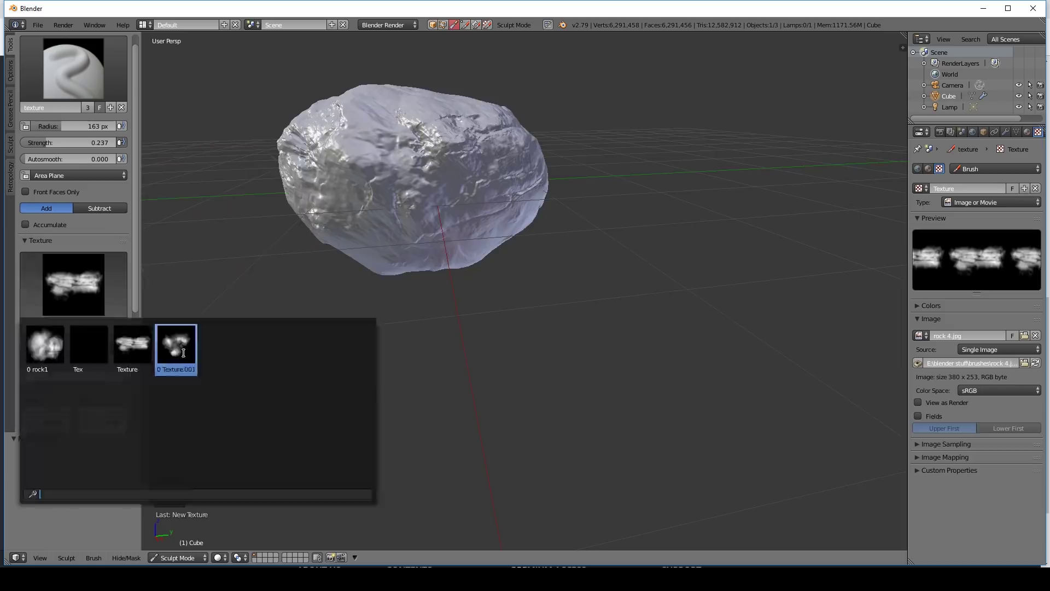
# - Switch the brush texture to Texture.001 and stamp further detail around the rock
pyautogui.click(451, 224)
pyautogui.middleClick(485, 186)
pyautogui.click(456, 288)
pyautogui.middleClick(392, 273)
pyautogui.click(661, 271)
pyautogui.middleClick(692, 252)
pyautogui.click(722, 296)
# - Return to Object Mode and shade the rock smooth
pyautogui.middleClick(561, 312)
pyautogui.middleClick(647, 290)
pyautogui.click(617, 291)
pyautogui.moveTo(525, 242); pyautogui.dragTo(581, 206)
pyautogui.moveTo(581, 205); pyautogui.dragTo(255, 505)
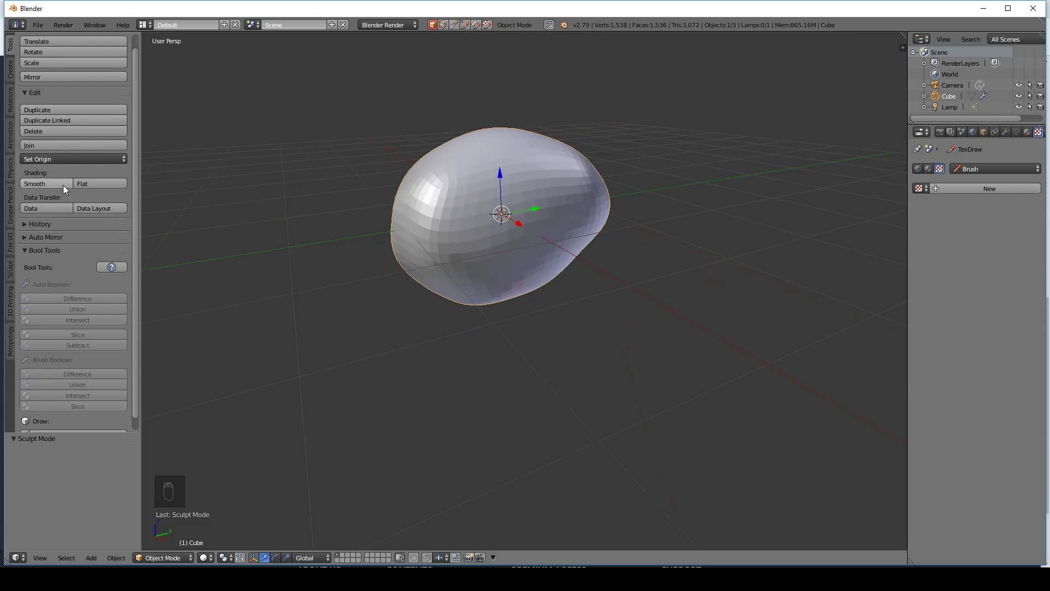
pyautogui.moveTo(67, 189); pyautogui.dragTo(441, 137)
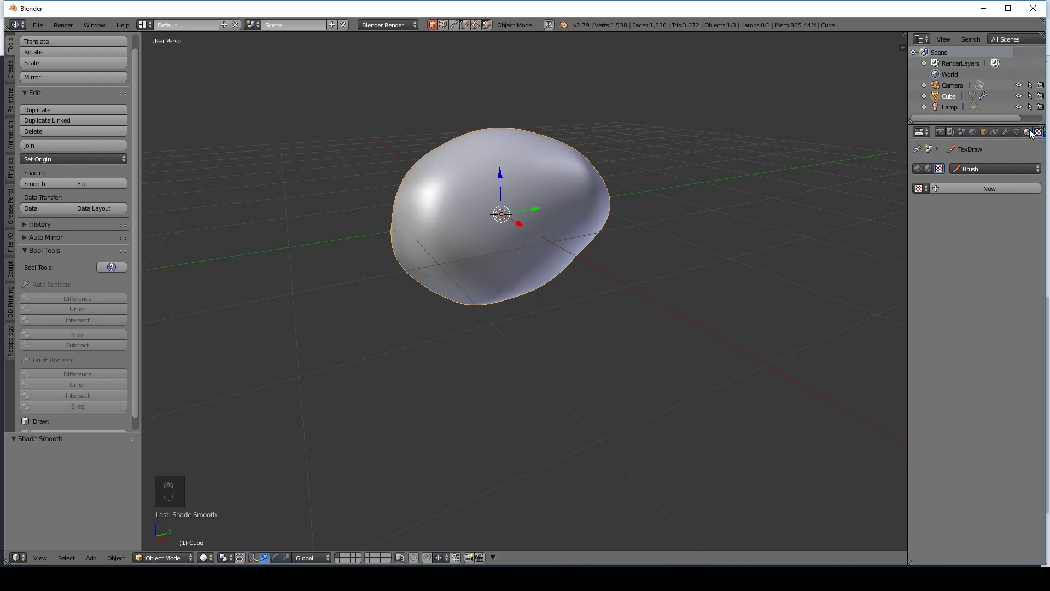
# - Raise the Multiresolution viewport level to 5 so the sculpted detail shows
pyautogui.moveTo(1012, 135); pyautogui.dragTo(946, 234)
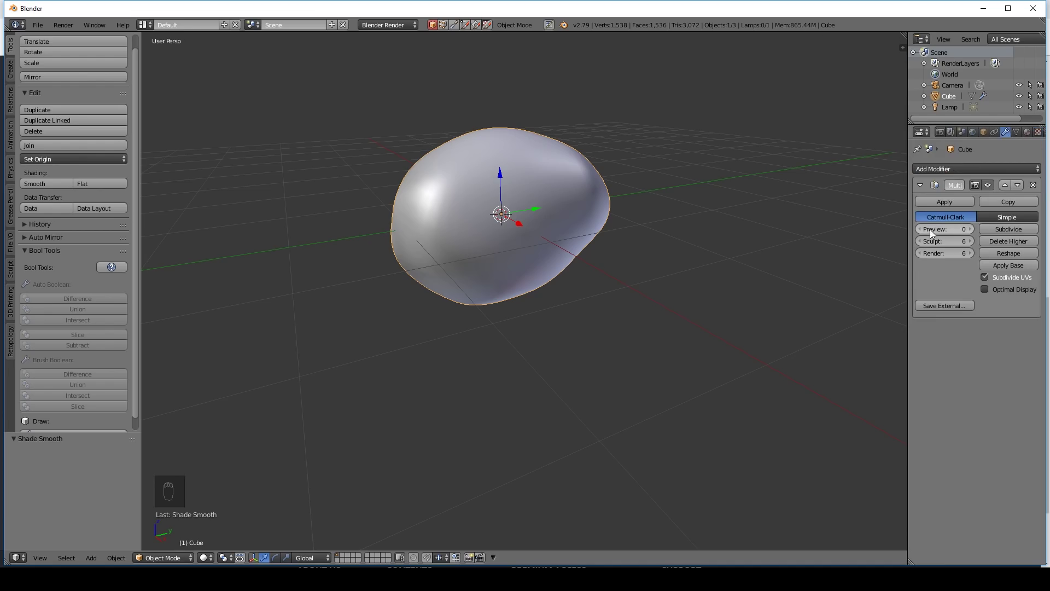
pyautogui.moveTo(975, 233); pyautogui.dragTo(967, 232)
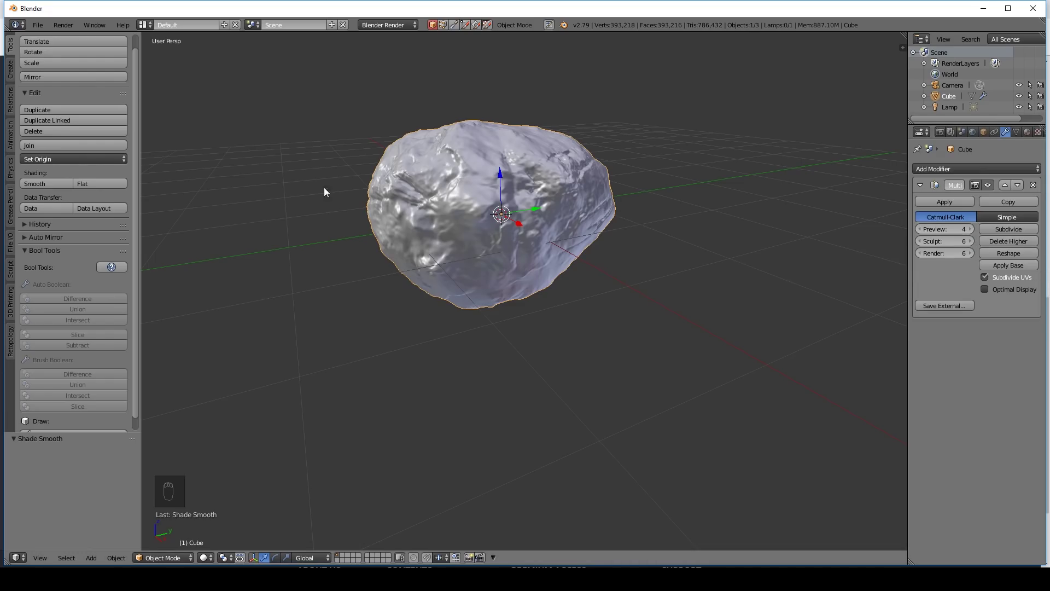
pyautogui.moveTo(973, 232); pyautogui.dragTo(540, 256)
pyautogui.moveTo(541, 256); pyautogui.dragTo(632, 271)
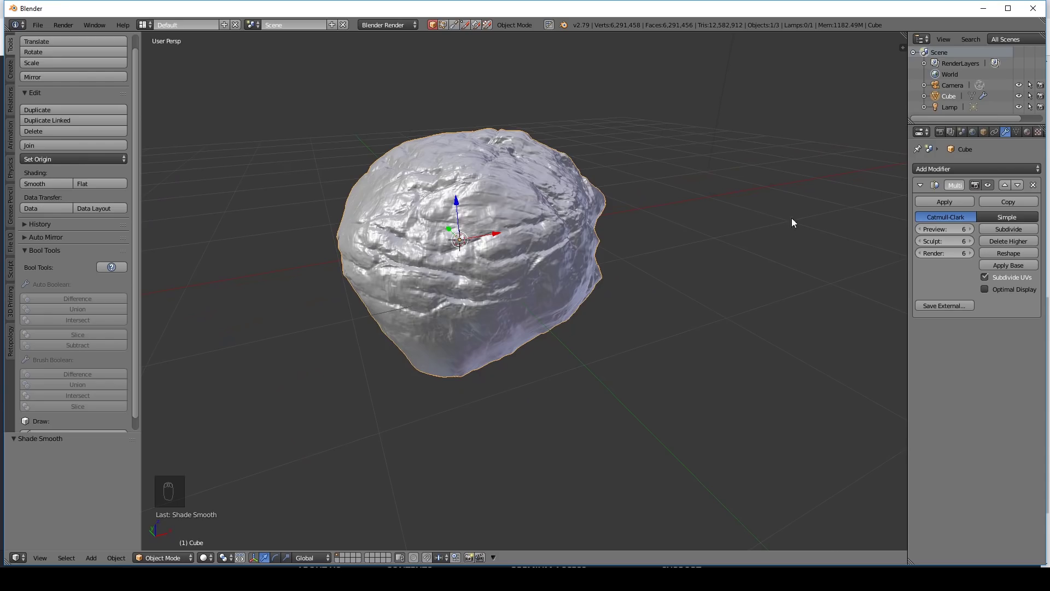
pyautogui.moveTo(926, 234); pyautogui.dragTo(925, 234)
# - Duplicate the rock with Shift+D
pyautogui.moveTo(926, 235); pyautogui.dragTo(602, 263)
pyautogui.moveTo(603, 264); pyautogui.dragTo(522, 234)
pyautogui.press('shift+d')
pyautogui.moveTo(521, 234); pyautogui.dragTo(943, 117)
pyautogui.moveTo(947, 114); pyautogui.dragTo(460, 240)
# - Rename the two copies rock hp and rock lp in the Outliner
pyautogui.middleClick(982, 98)
pyautogui.moveTo(957, 89); pyautogui.dragTo(957, 89)
pyautogui.press('r')
pyautogui.press('o')
pyautogui.press('c')
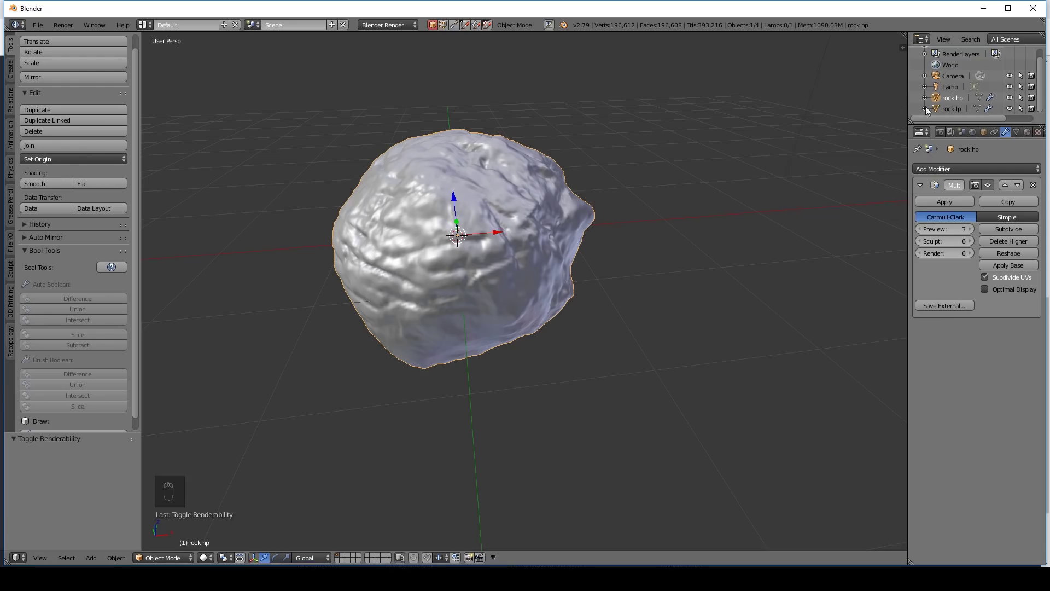
pyautogui.moveTo(996, 108); pyautogui.dragTo(959, 114)
pyautogui.middleClick(959, 114)
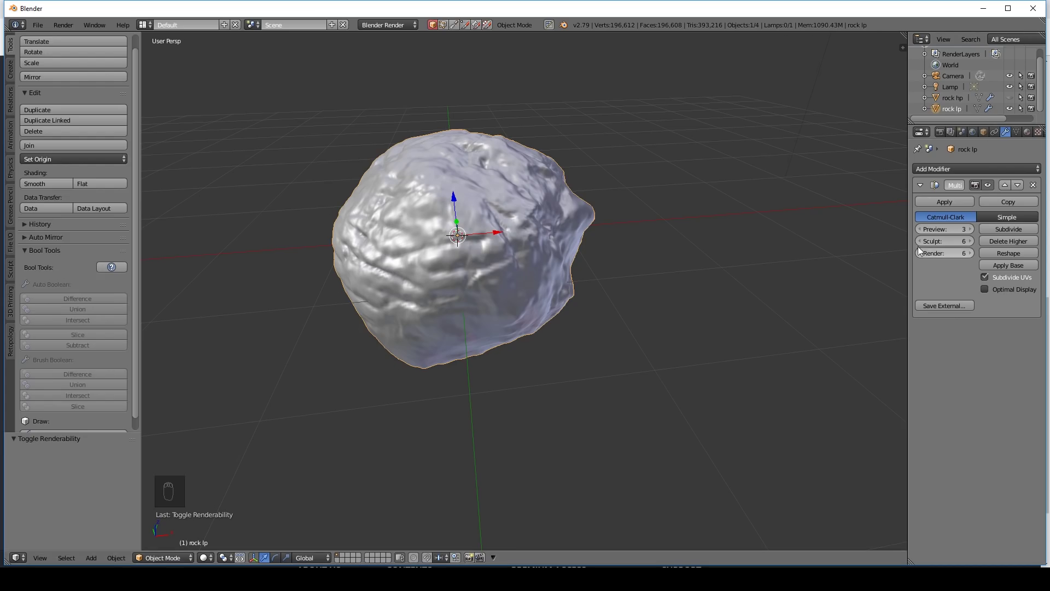
# - Lower rock lp's Multires viewport level to 1
pyautogui.moveTo(924, 235); pyautogui.dragTo(924, 234)
pyautogui.middleClick(924, 234)
pyautogui.moveTo(924, 235); pyautogui.dragTo(580, 186)
pyautogui.moveTo(552, 255); pyautogui.dragTo(926, 234)
pyautogui.moveTo(927, 234); pyautogui.dragTo(972, 233)
pyautogui.moveTo(973, 233); pyautogui.dragTo(1004, 244)
# - Apply the Multires modifier on rock lp and add a Decimate modifier at ratio about 0.10
pyautogui.moveTo(797, 216); pyautogui.dragTo(545, 222)
pyautogui.press('Tab')
pyautogui.middleClick(476, 215)
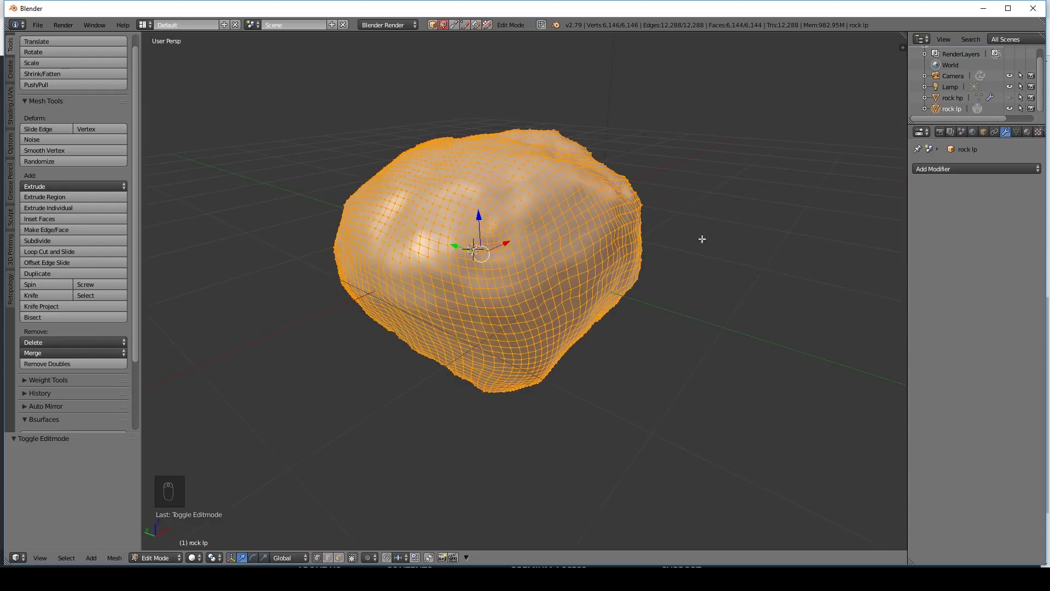
pyautogui.moveTo(963, 174); pyautogui.dragTo(824, 245)
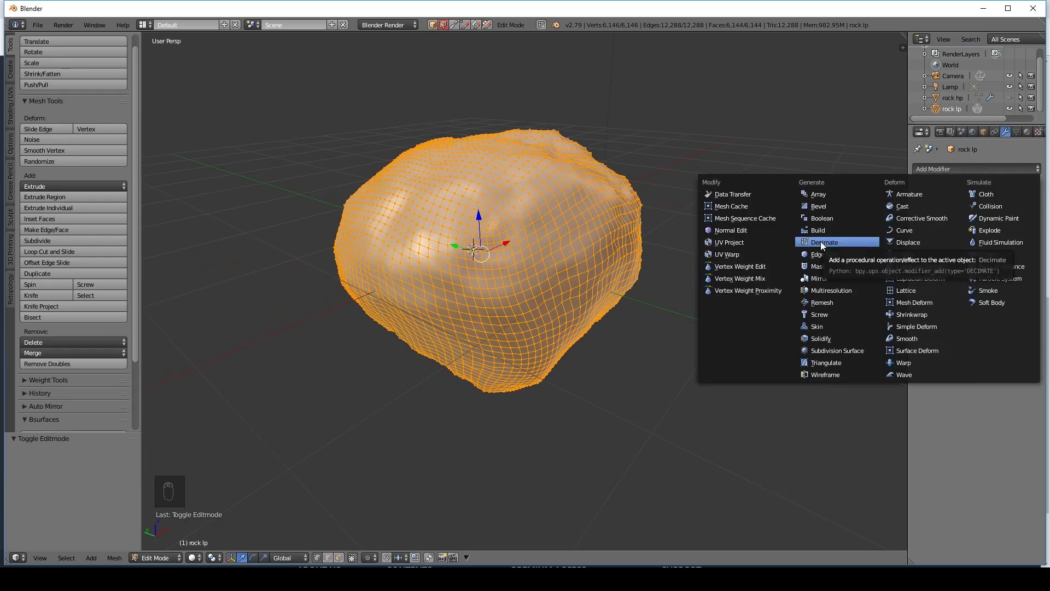
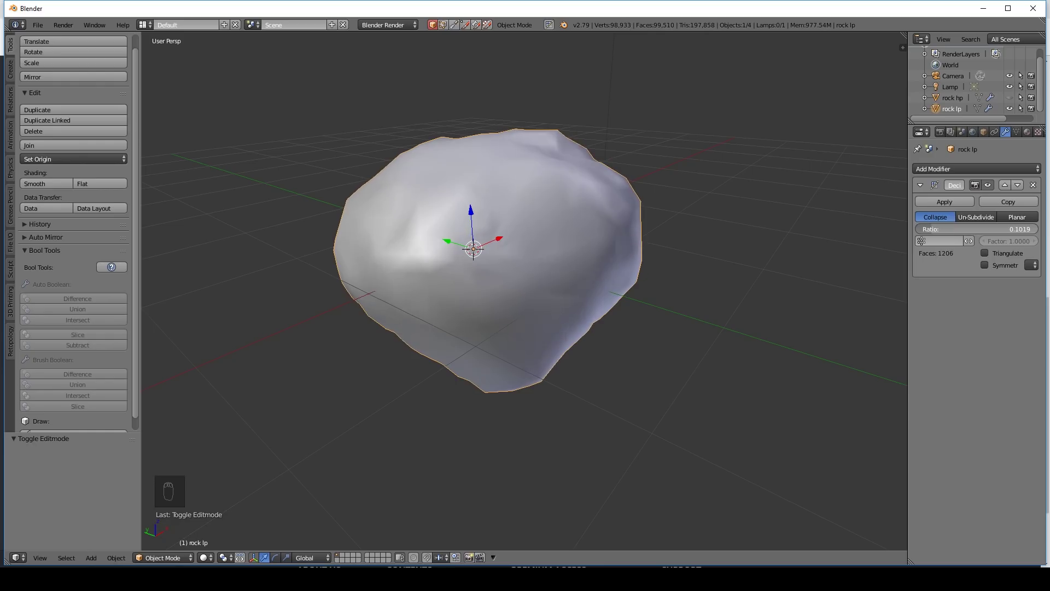
# - Apply the Decimate modifier, reducing rock lp to roughly 1,206 faces
pyautogui.click(696, 336)
pyautogui.middleClick(665, 293)
pyautogui.moveTo(595, 301); pyautogui.dragTo(530, 287)
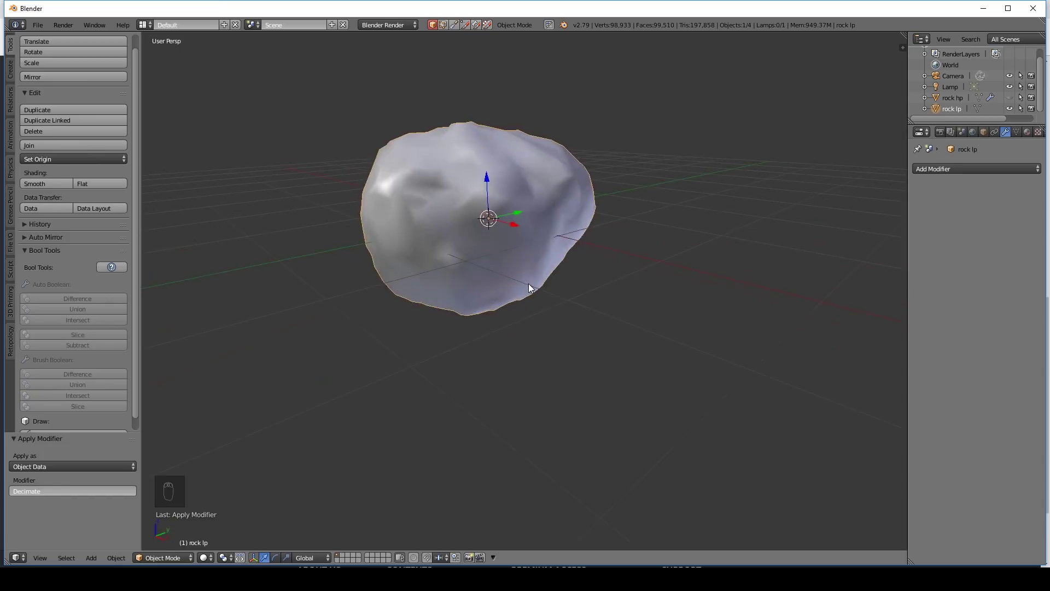
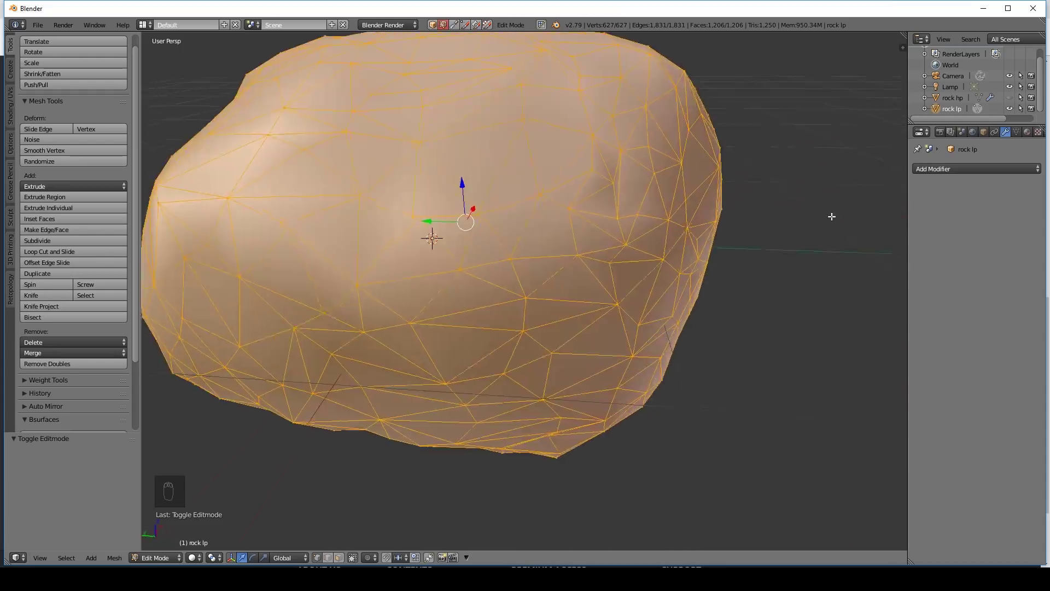
pyautogui.press('Tab')
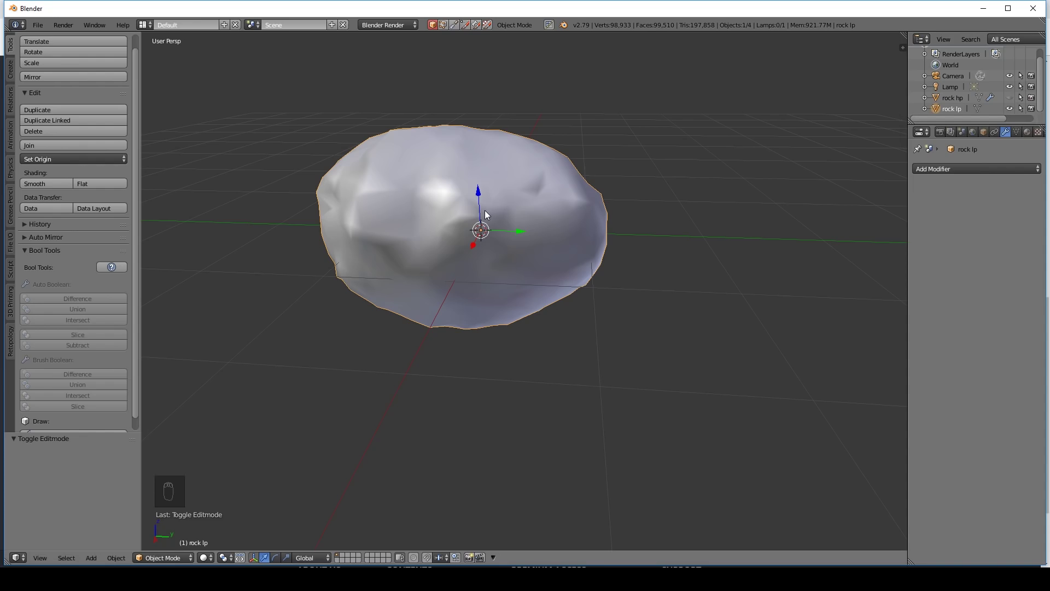
# - Enter Edit Mode on rock lp with all faces selected and bring up the UV Mapping menu
pyautogui.press('Tab')
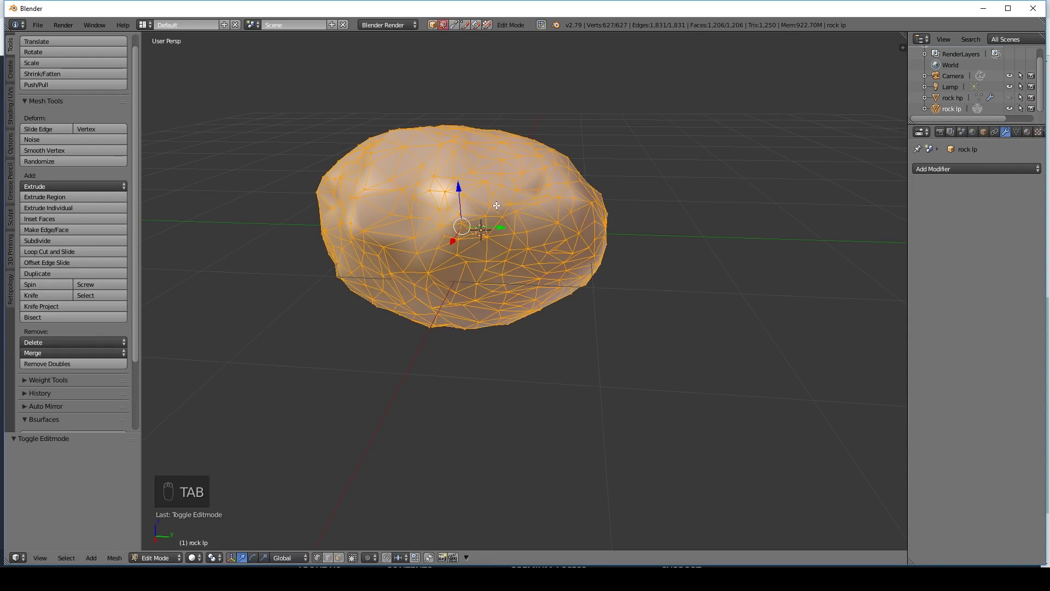
pyautogui.press('u')
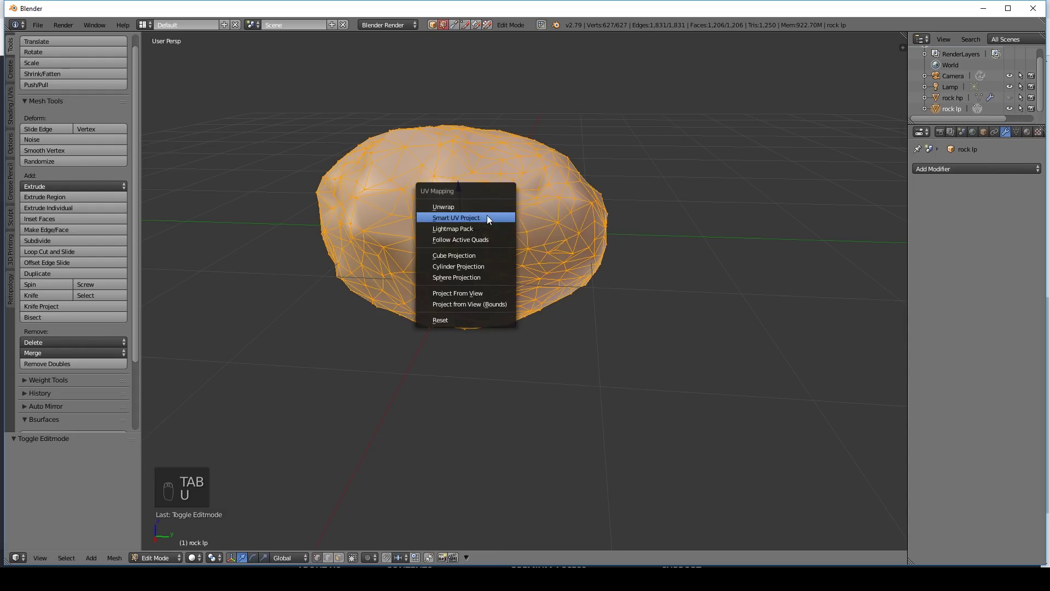
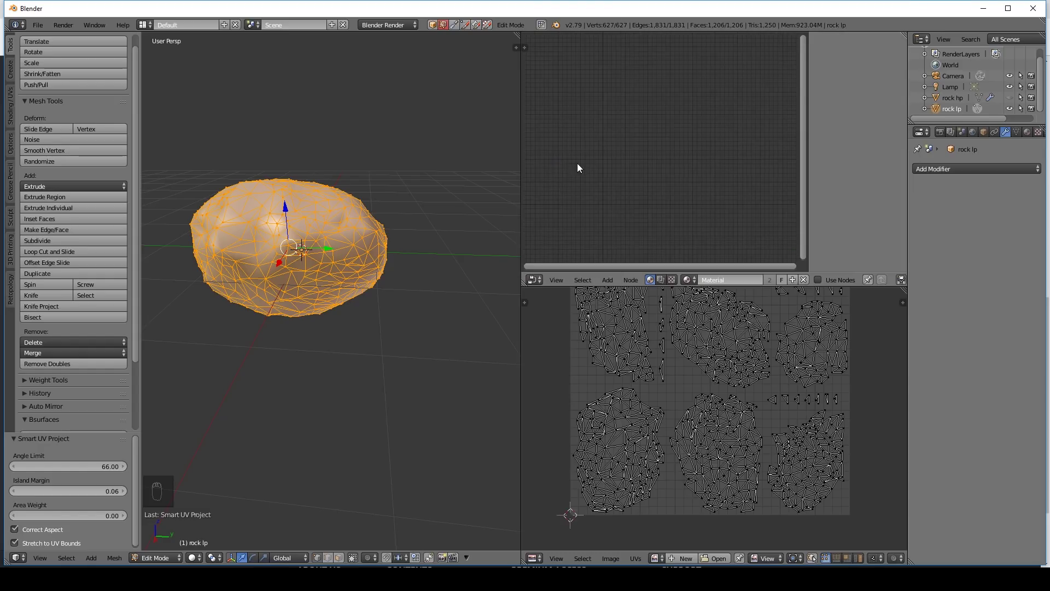
# - Switch the render engine to Cycles, enable nodes on the rock material, and start a new image named 'rock norm'
pyautogui.press('n')
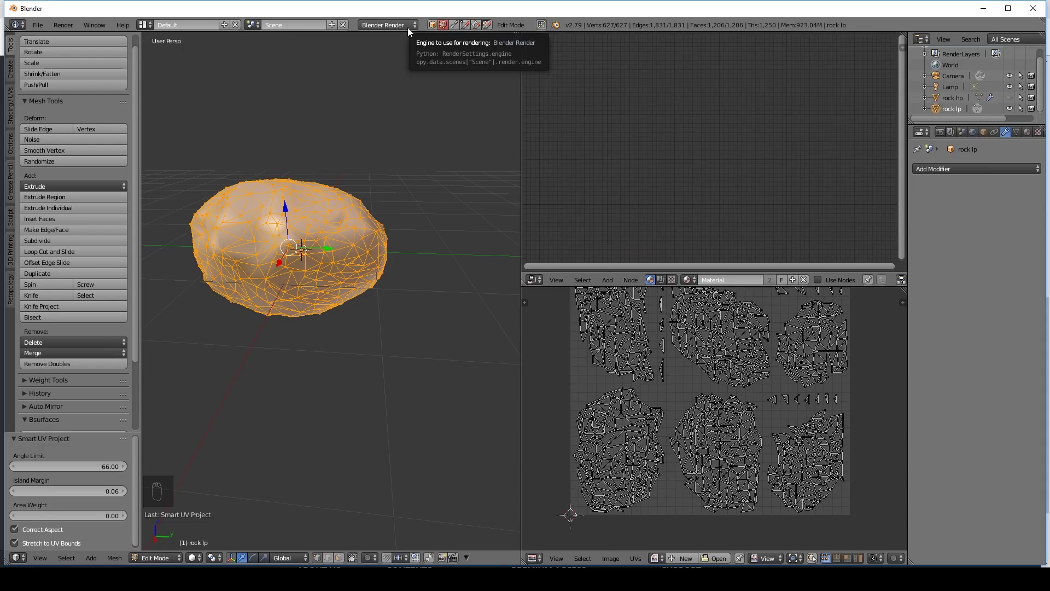
pyautogui.moveTo(395, 29); pyautogui.dragTo(394, 66)
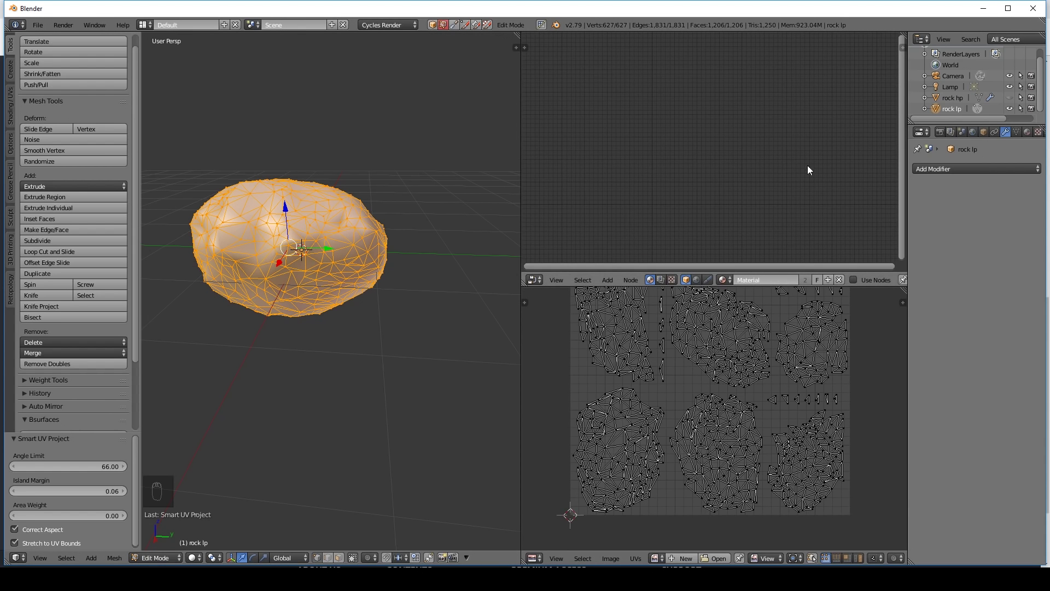
pyautogui.click(858, 284)
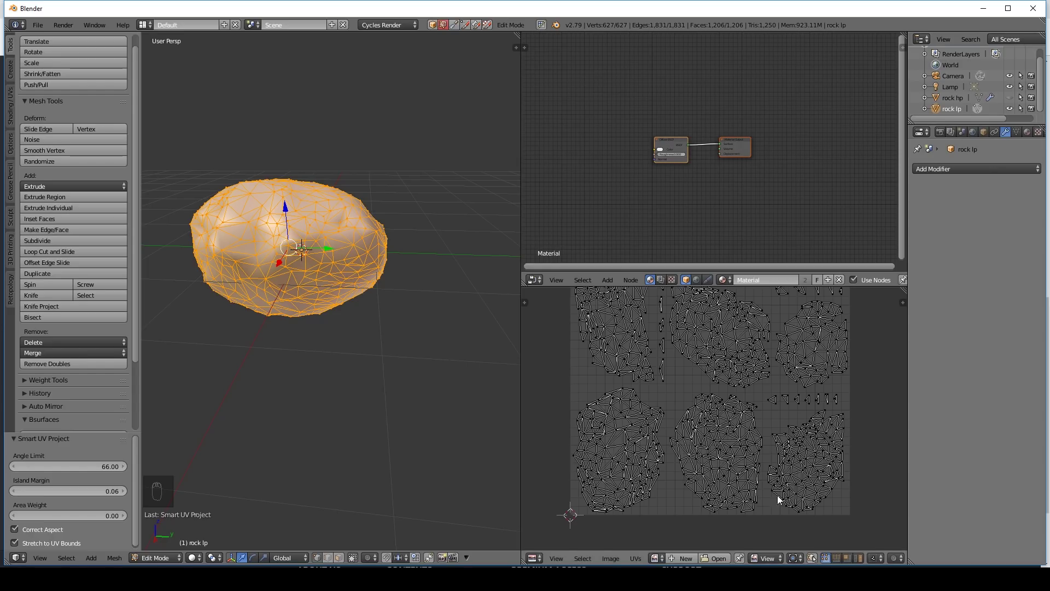
pyautogui.click(744, 468)
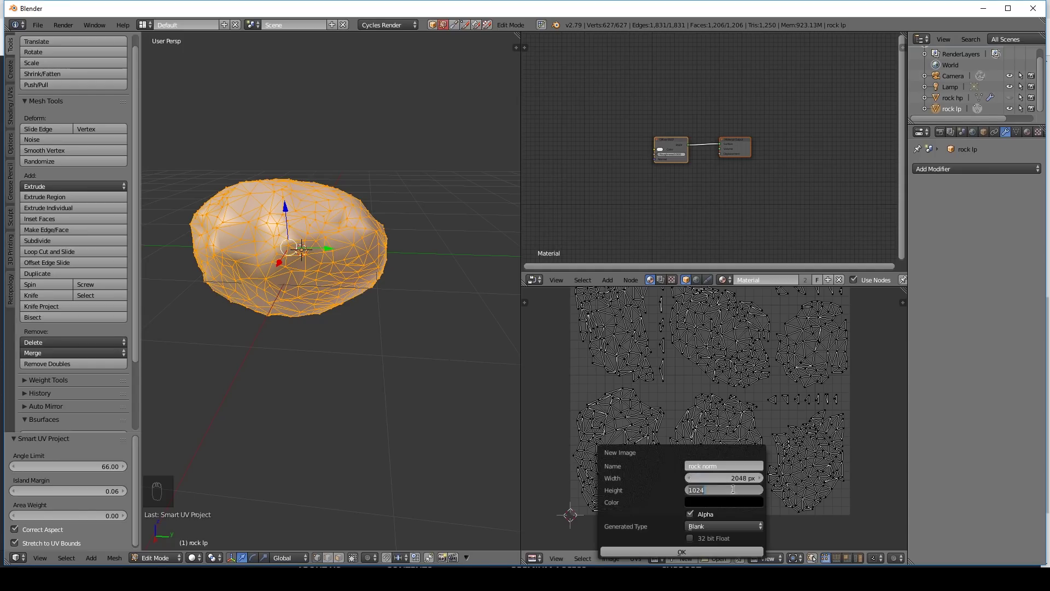
pyautogui.moveTo(776, 426); pyautogui.dragTo(622, 167)
# - Confirm the rock norm image and add an Image Texture node left of the Diffuse BSDF
pyautogui.click(622, 167)
pyautogui.press('shift+a')
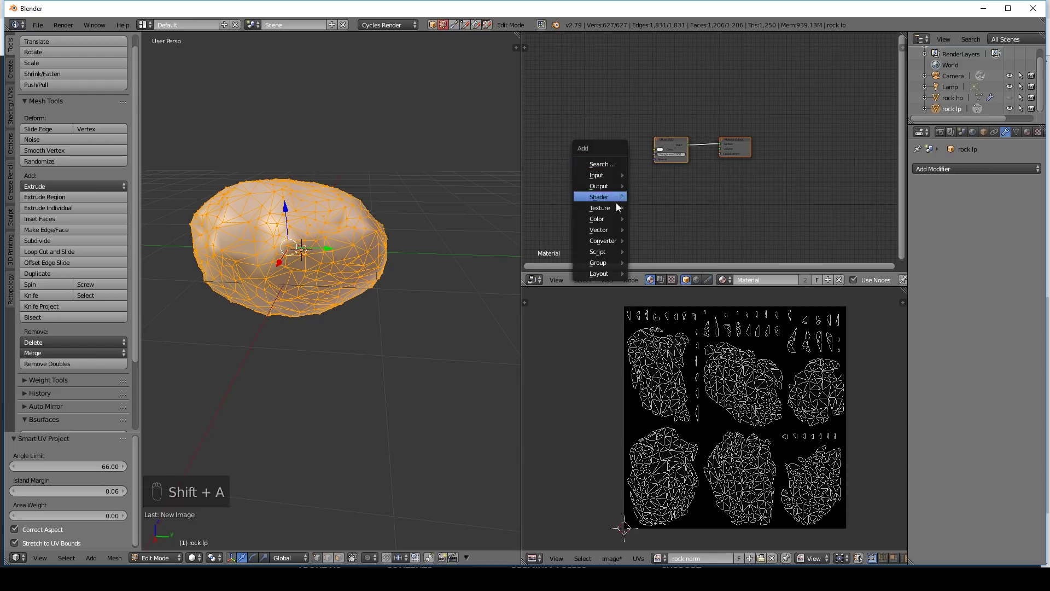
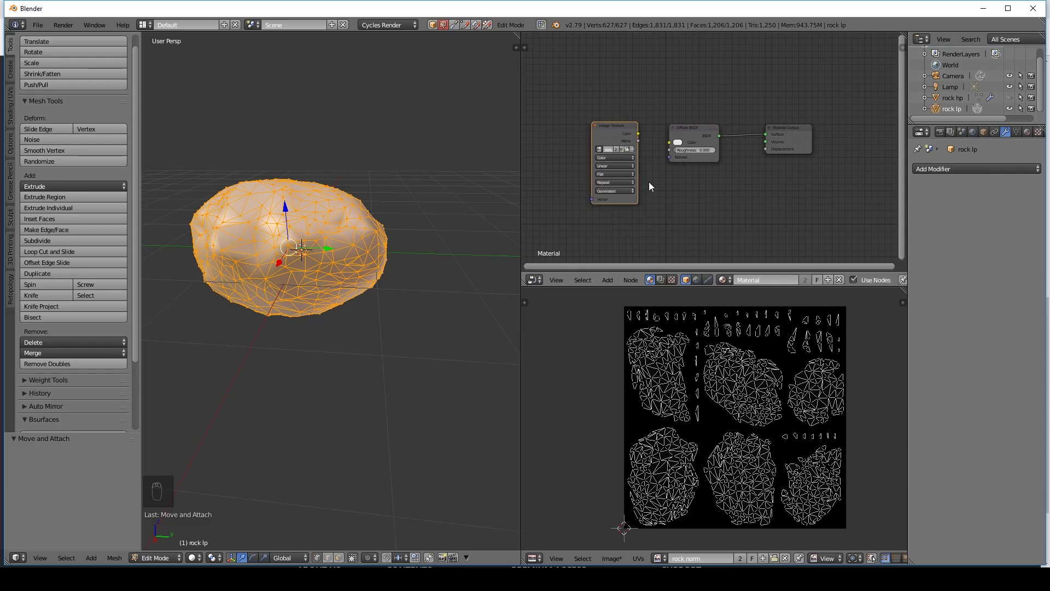
pyautogui.moveTo(618, 135); pyautogui.dragTo(617, 140)
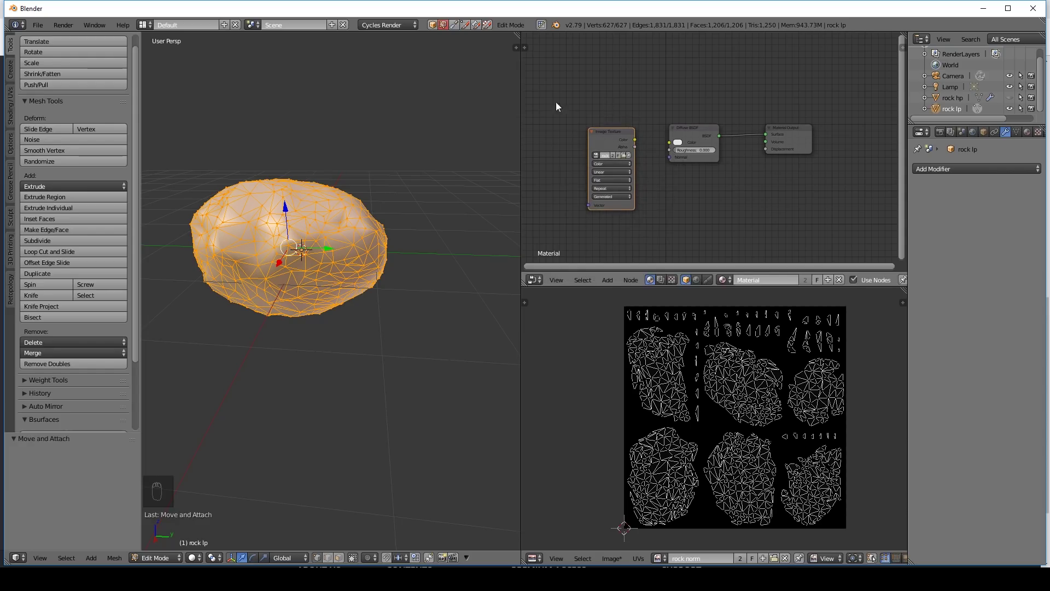
pyautogui.press('Tab')
pyautogui.press('Tab')
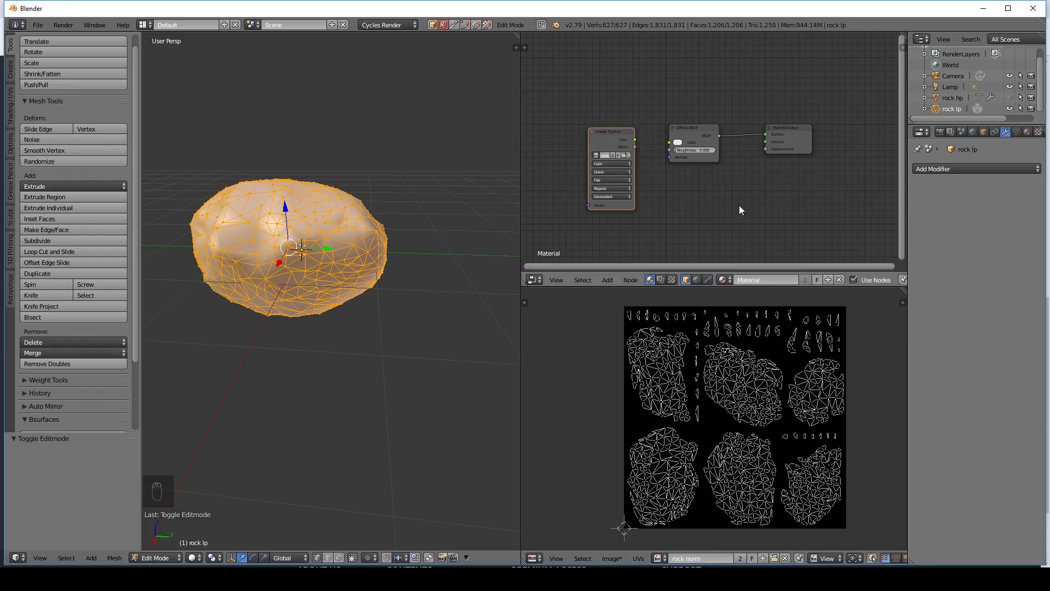
pyautogui.moveTo(617, 136); pyautogui.dragTo(611, 164)
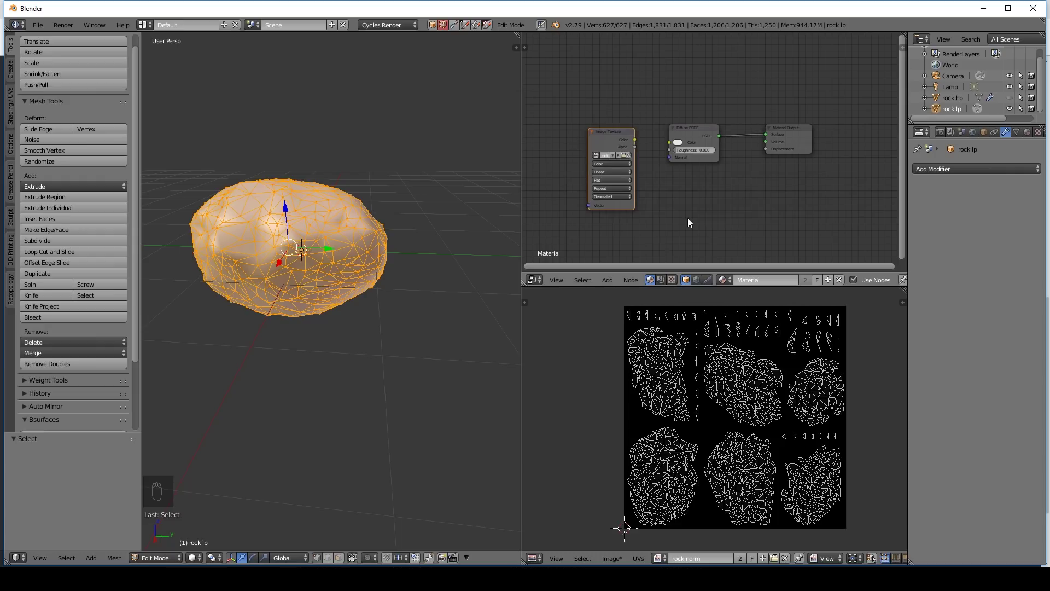
# - Make rock hp the active object and check its transform in the properties sidebar
pyautogui.click(953, 100)
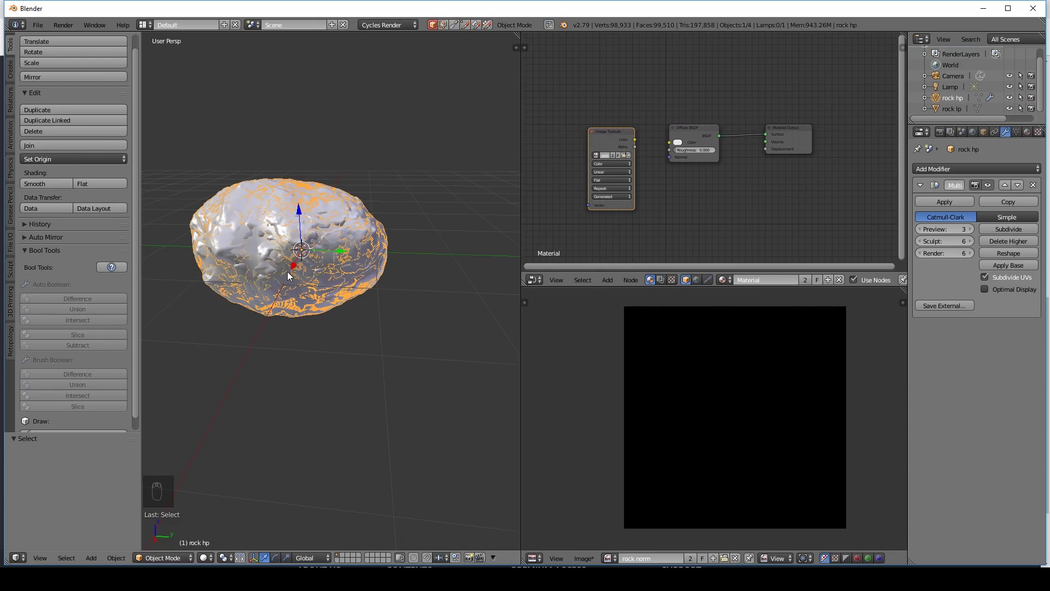
pyautogui.press('n')
pyautogui.moveTo(520, 106); pyautogui.dragTo(455, 97)
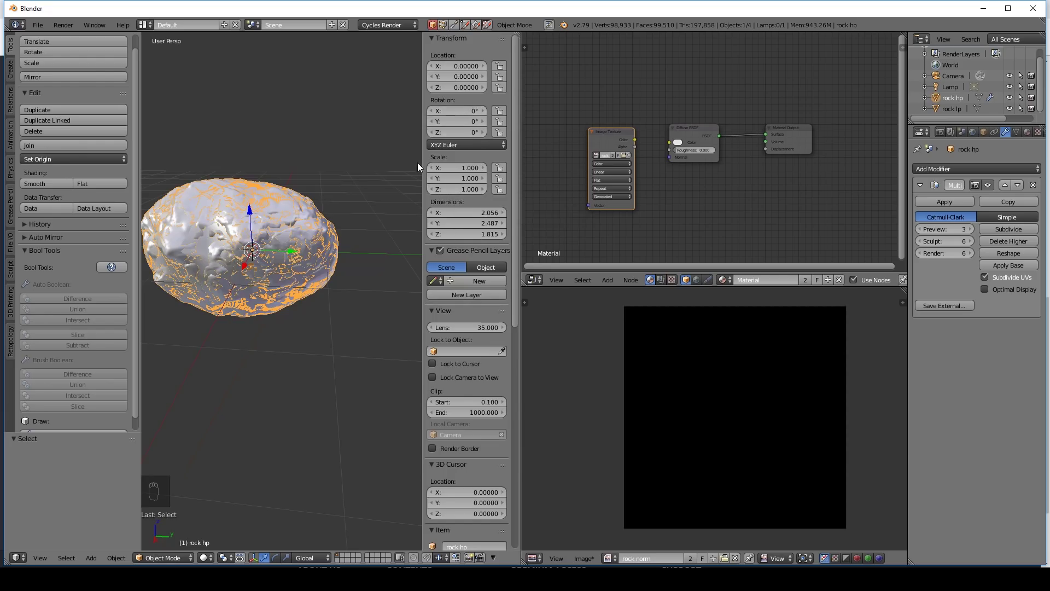
# - Hide the sidebar and expand the Bake panel in the Render properties
pyautogui.press('KP_Decimal')
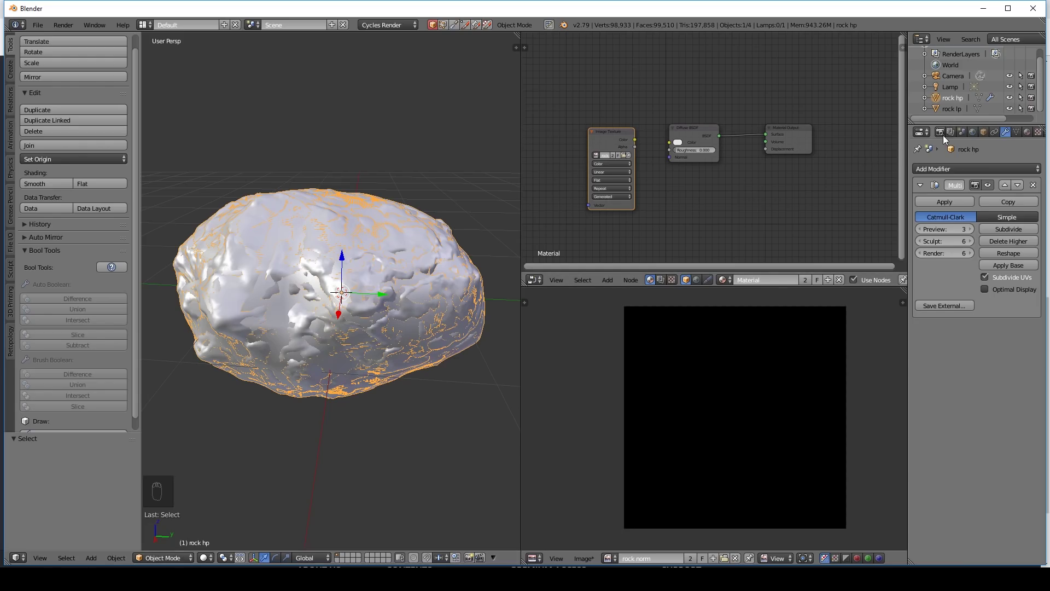
pyautogui.click(945, 136)
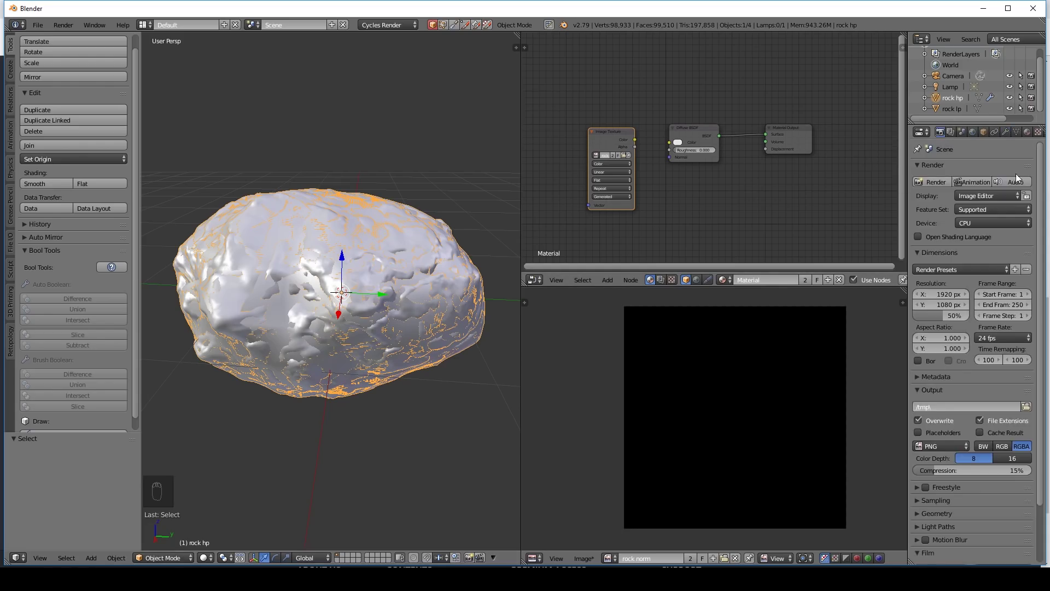
pyautogui.moveTo(1040, 188); pyautogui.dragTo(927, 559)
pyautogui.moveTo(921, 561); pyautogui.dragTo(963, 452)
pyautogui.moveTo(963, 452); pyautogui.dragTo(922, 360)
pyautogui.moveTo(922, 361); pyautogui.dragTo(929, 360)
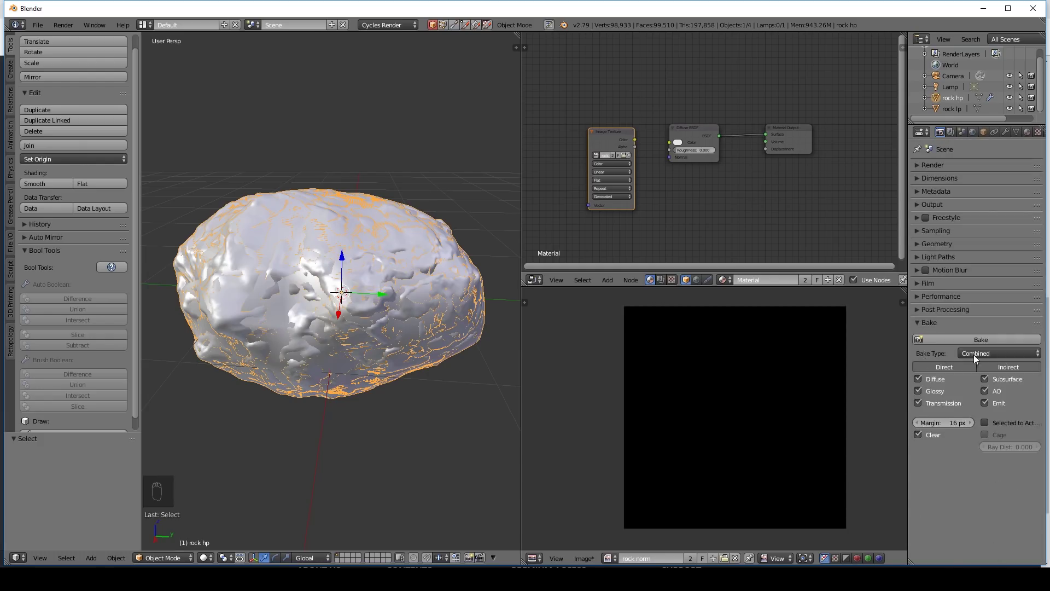
# - Set bake type Normal, Selected to Active, shift-select rock lp as active, and ray distance 1.000
pyautogui.moveTo(986, 358); pyautogui.dragTo(985, 310)
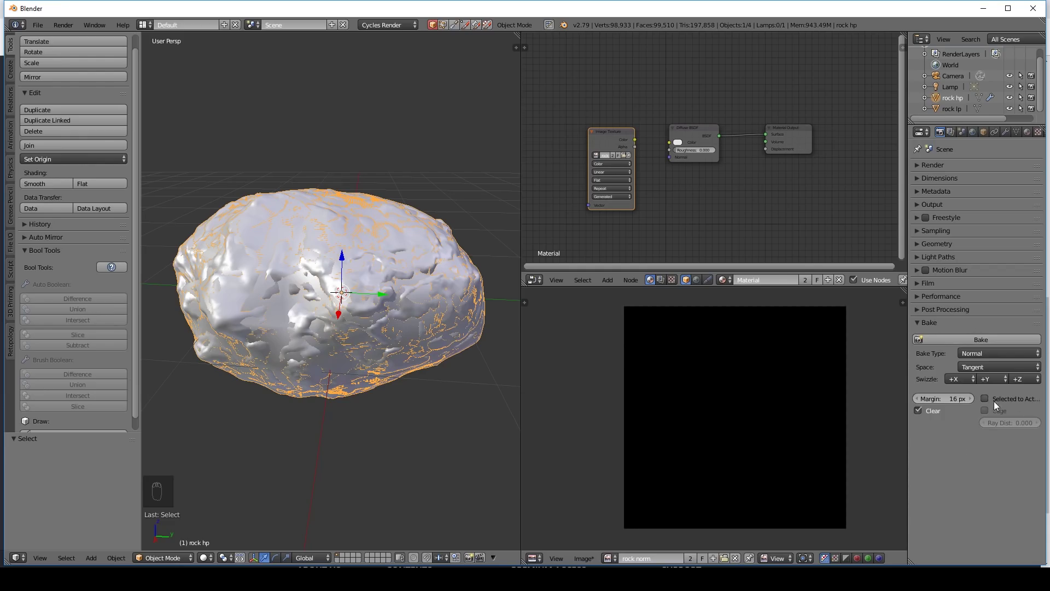
pyautogui.moveTo(992, 401); pyautogui.dragTo(960, 102)
pyautogui.moveTo(960, 103); pyautogui.dragTo(967, 107)
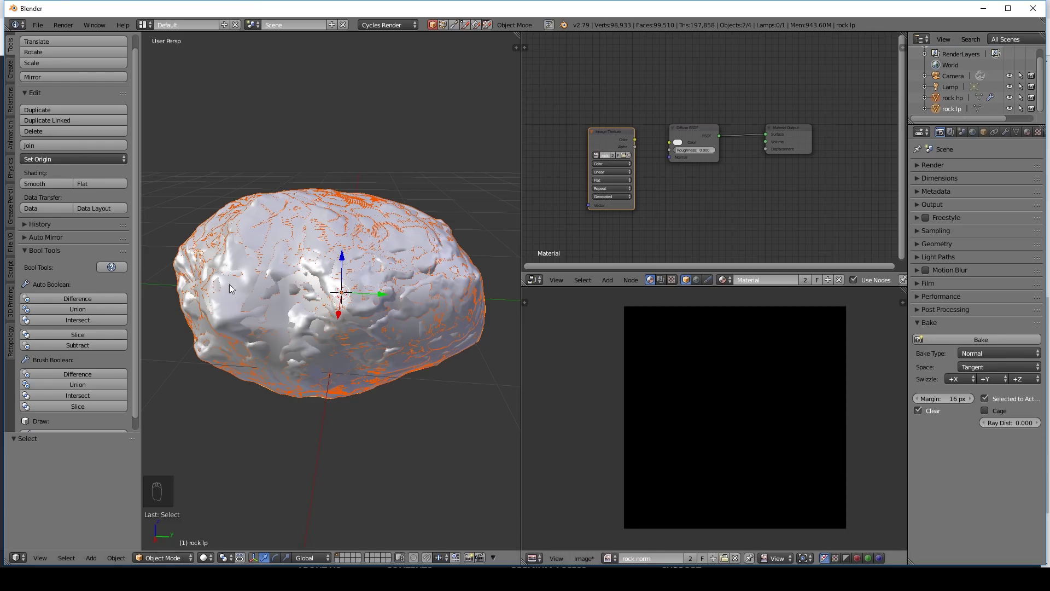
pyautogui.moveTo(1000, 426); pyautogui.dragTo(1018, 445)
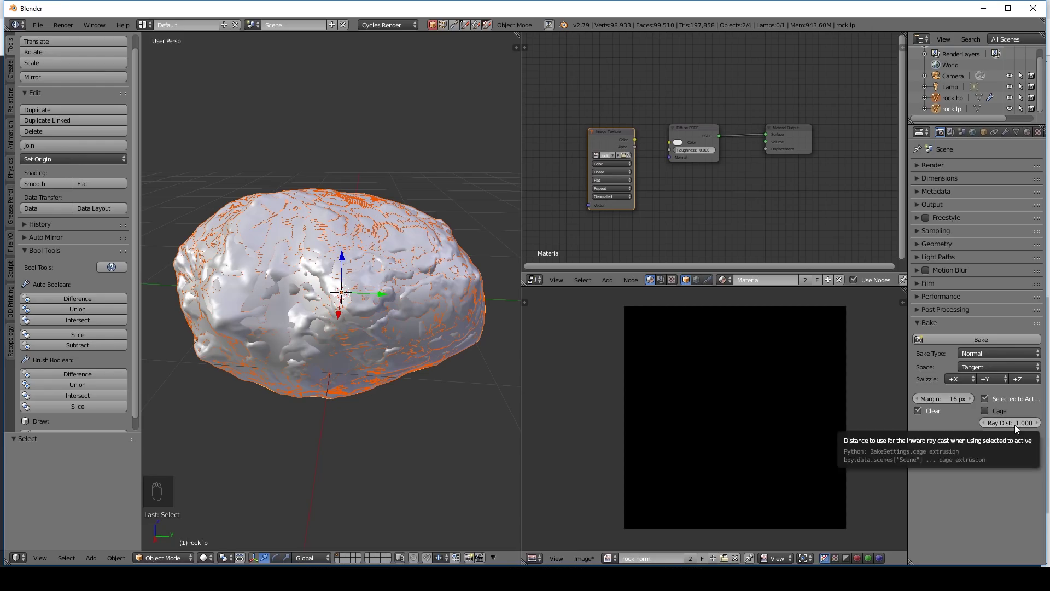
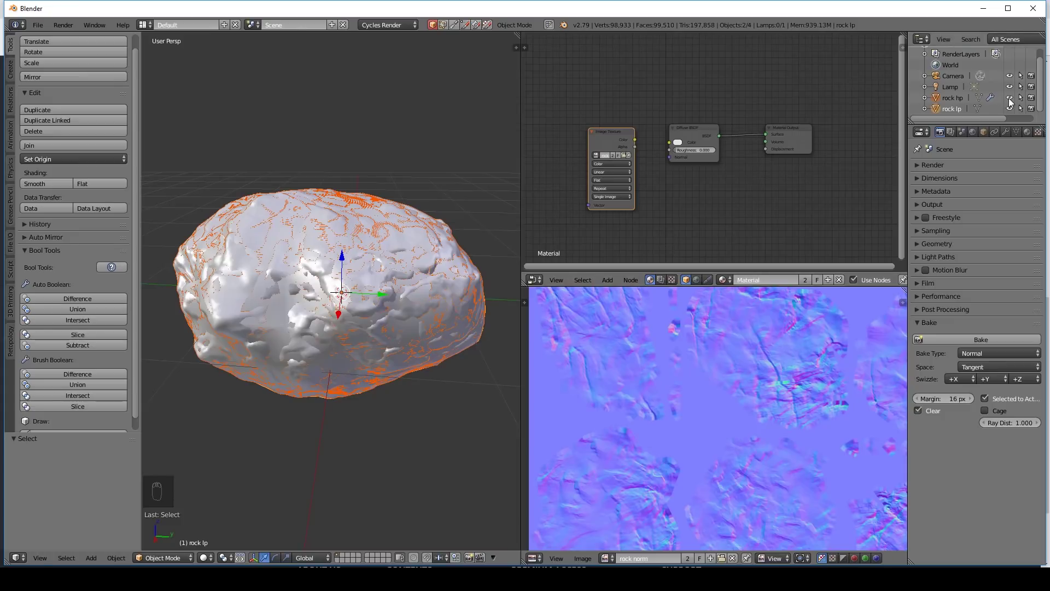
# - Hide rock hp, swap the Diffuse node for a Principled BSDF, and set the baked image to Non-Color Data
pyautogui.moveTo(1013, 101); pyautogui.dragTo(755, 127)
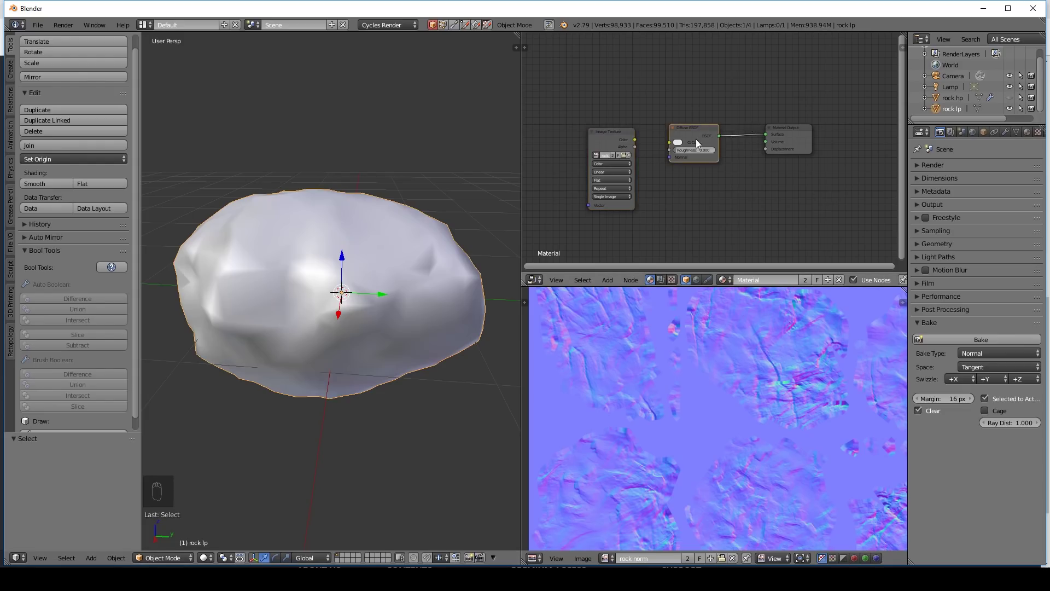
pyautogui.press('shift+s')
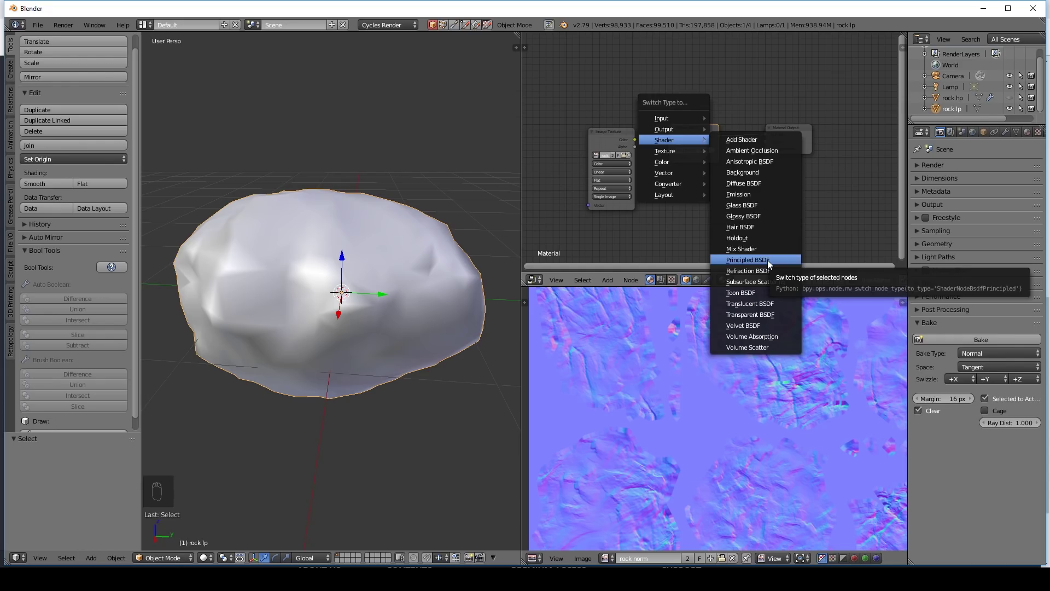
pyautogui.click(655, 134)
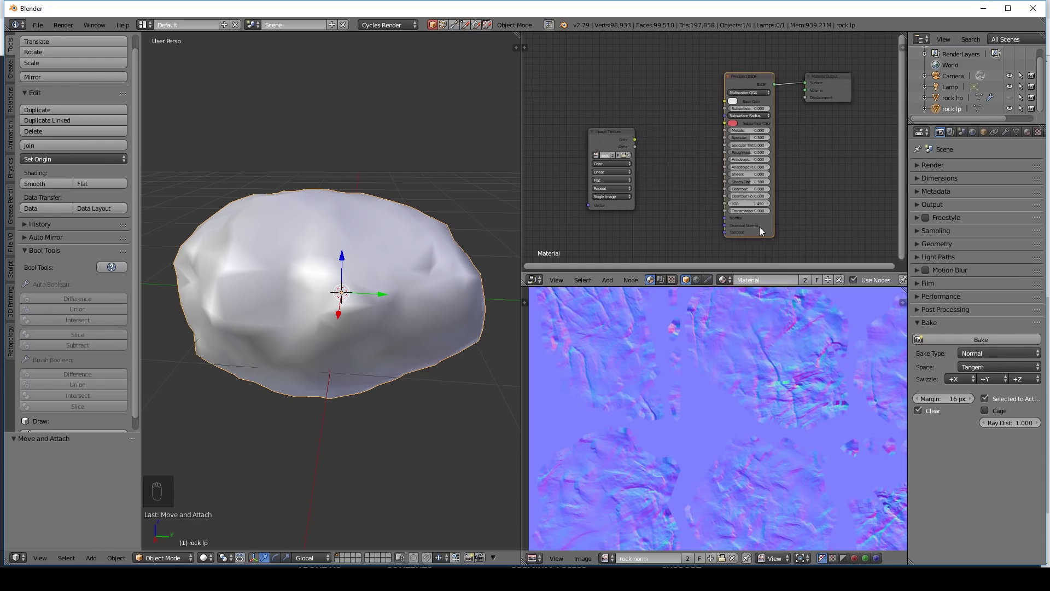
pyautogui.moveTo(628, 168); pyautogui.dragTo(630, 155)
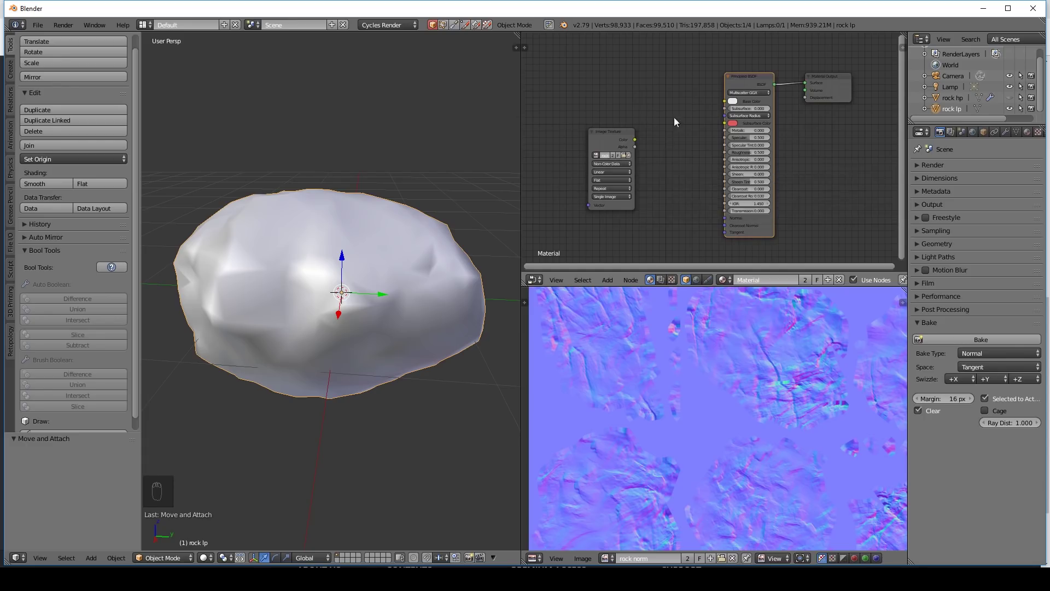
# - Add a Vector > Normal Map node feeding the baked image into the Principled BSDF normal
pyautogui.press('shift+a')
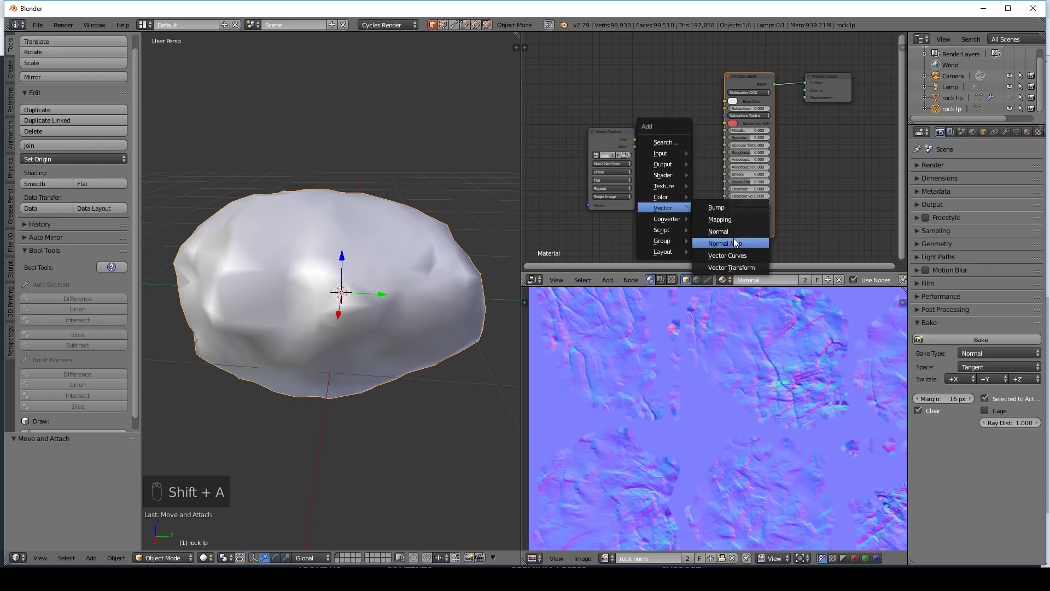
pyautogui.click(677, 211)
pyautogui.click(718, 197)
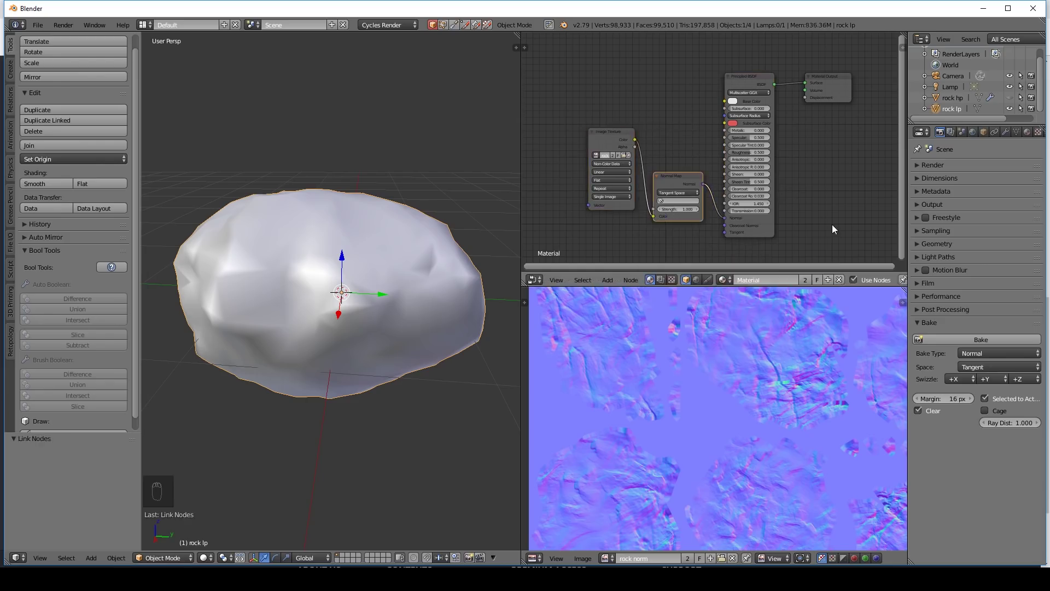
# - Preview the rock in rendered shading and orbit around it to inspect the baked surface detail
pyautogui.press('shift+z')
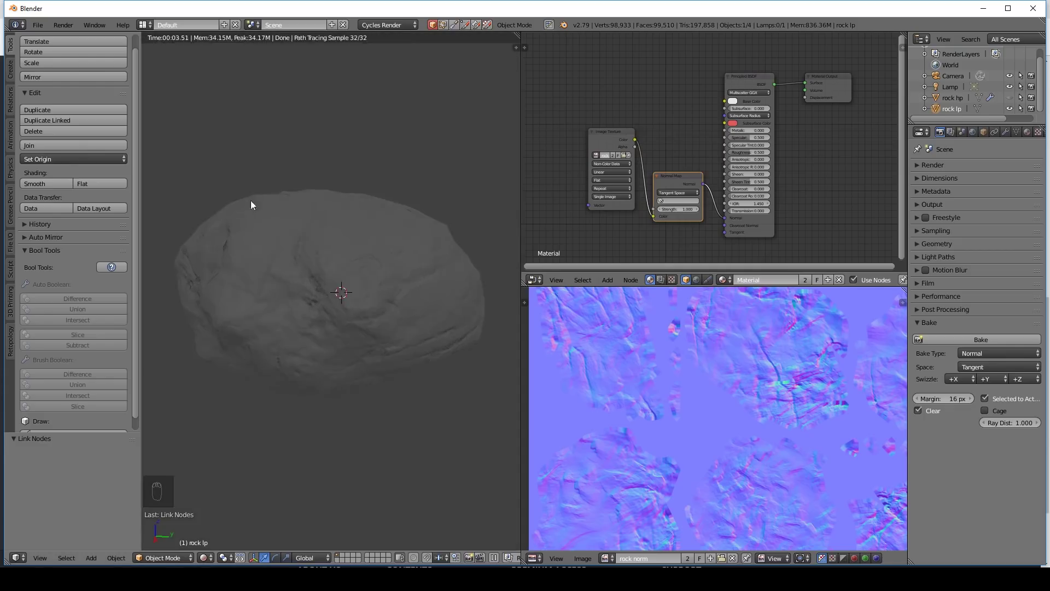
pyautogui.moveTo(459, 264); pyautogui.dragTo(719, 187)
pyautogui.moveTo(719, 186); pyautogui.dragTo(706, 185)
pyautogui.moveTo(708, 185); pyautogui.dragTo(325, 335)
pyautogui.moveTo(394, 318); pyautogui.dragTo(388, 330)
pyautogui.moveTo(322, 308); pyautogui.dragTo(441, 276)
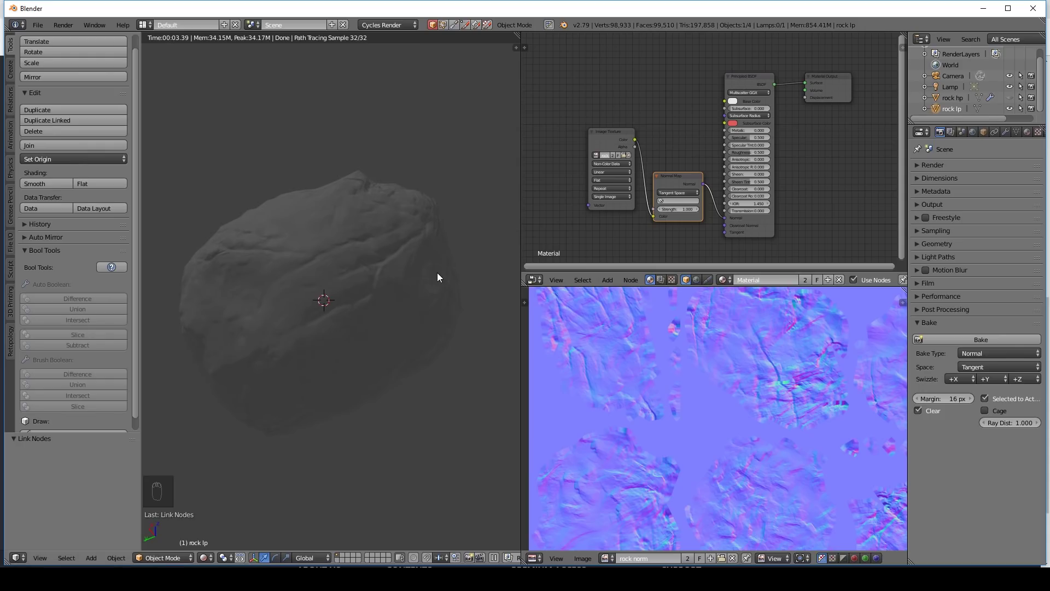
# - Add a ground plane under the rock and change the lamp to a Sun
pyautogui.press('shift+z')
pyautogui.press('shift+a')
pyautogui.press('s')
pyautogui.click(329, 345)
pyautogui.click(369, 348)
pyautogui.press('s')
pyautogui.rightClick(432, 112)
pyautogui.click(976, 237)
pyautogui.click(701, 281)
# - Add an Environment Texture to the World with an HDRI image and return to rendered preview
pyautogui.press('shift+a')
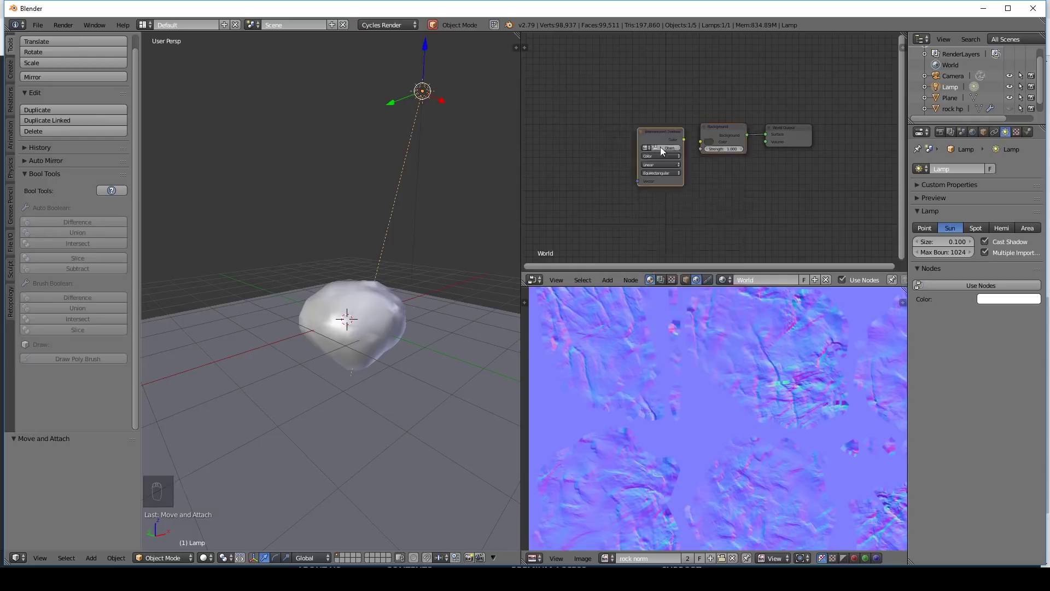
pyautogui.click(829, 140)
pyautogui.click(711, 144)
pyautogui.press('shift+z')
# - Select rock lp and raise the Normal Map strength and adjust the Principled roughness
pyautogui.click(761, 146)
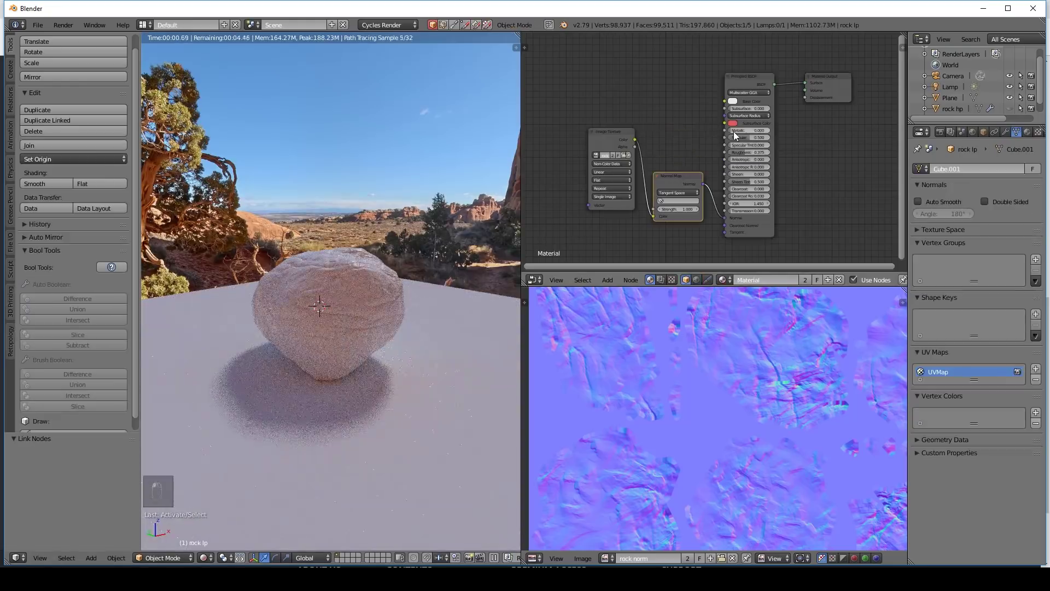
pyautogui.click(374, 317)
pyautogui.click(737, 106)
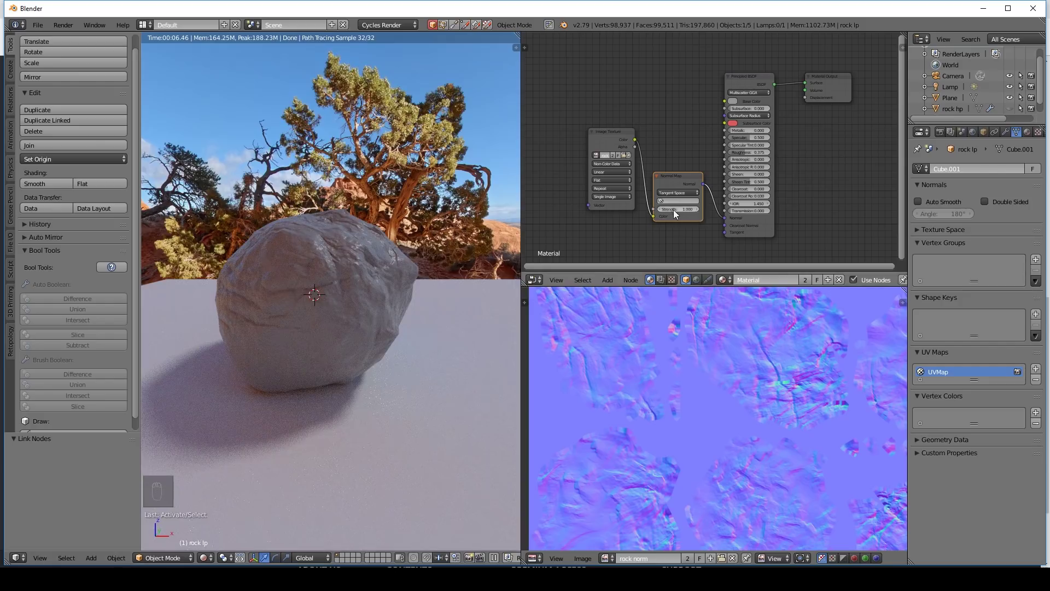
pyautogui.click(674, 211)
pyautogui.click(662, 264)
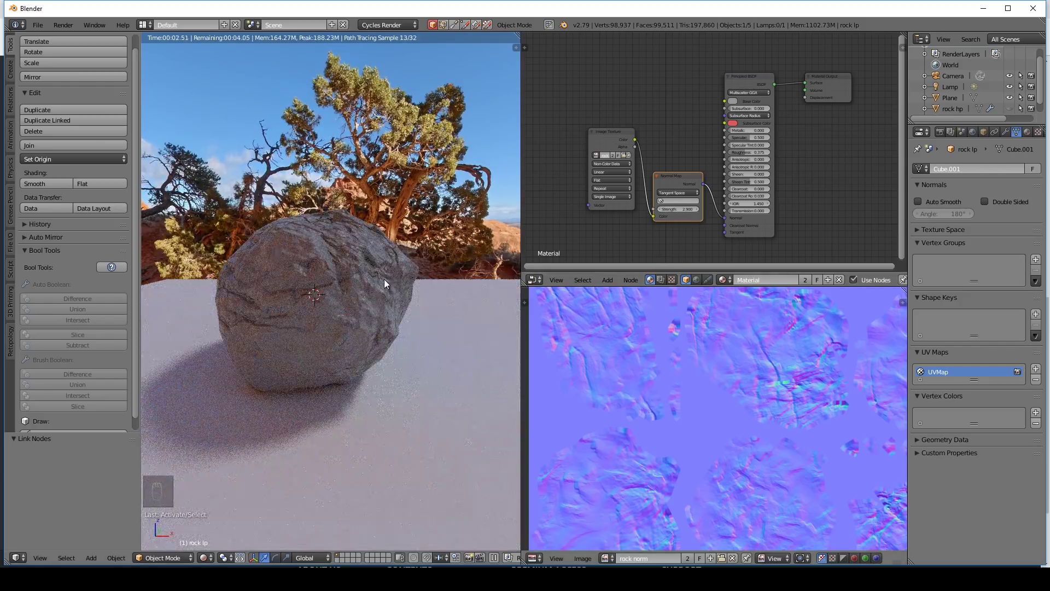